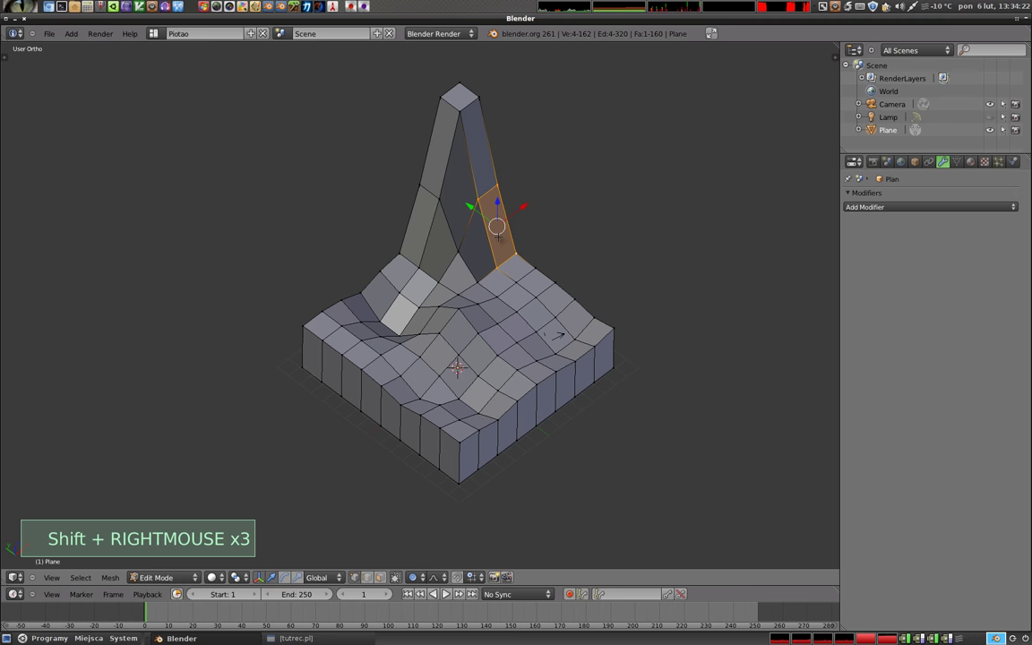
# Step: Start a loop cut across the peaked terrain mesh
pyautogui.press('ctrl+r')
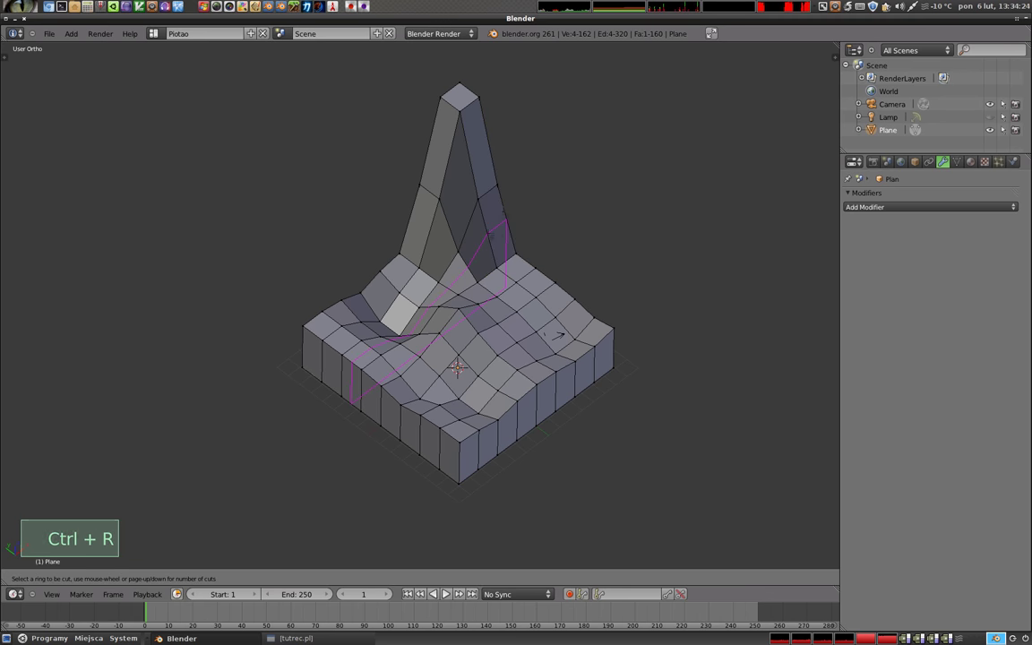
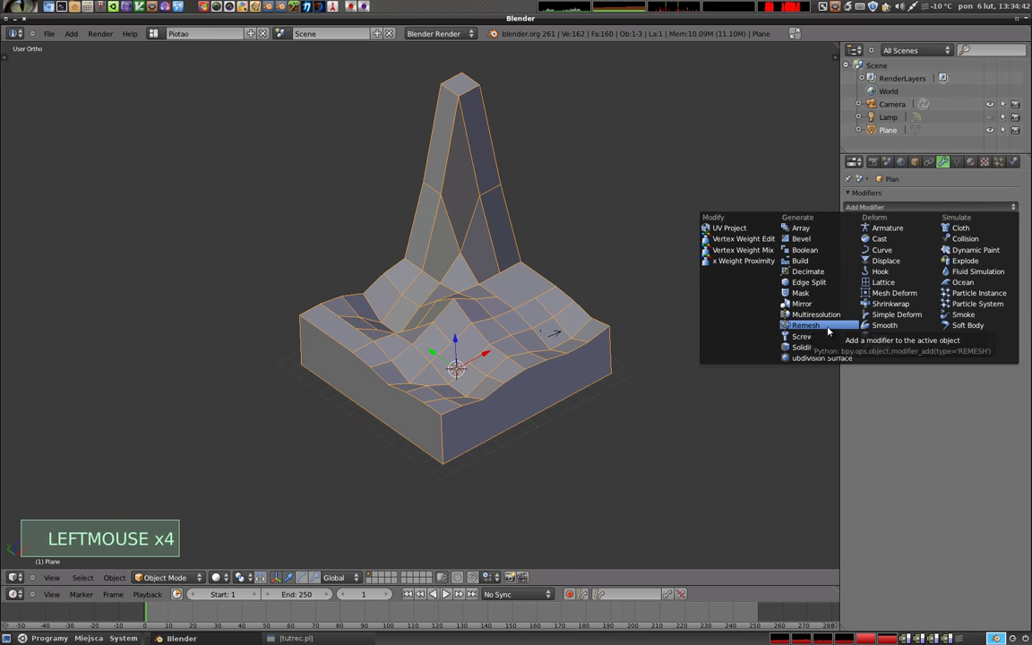
# Step: Add a Remesh modifier to the terrain and raise its octree depth for a denser mesh
pyautogui.click(929, 256)
pyautogui.middleClick(406, 369)
pyautogui.scroll(3)
pyautogui.middleClick(480, 263)
pyautogui.middleClick(495, 276)
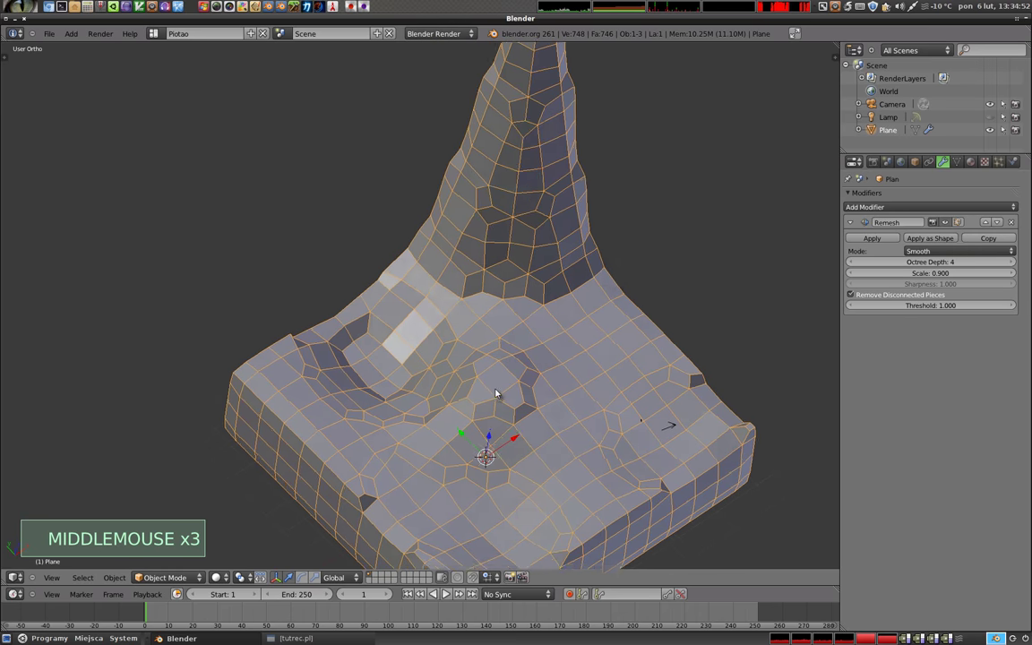
pyautogui.click(1012, 267)
pyautogui.middleClick(517, 338)
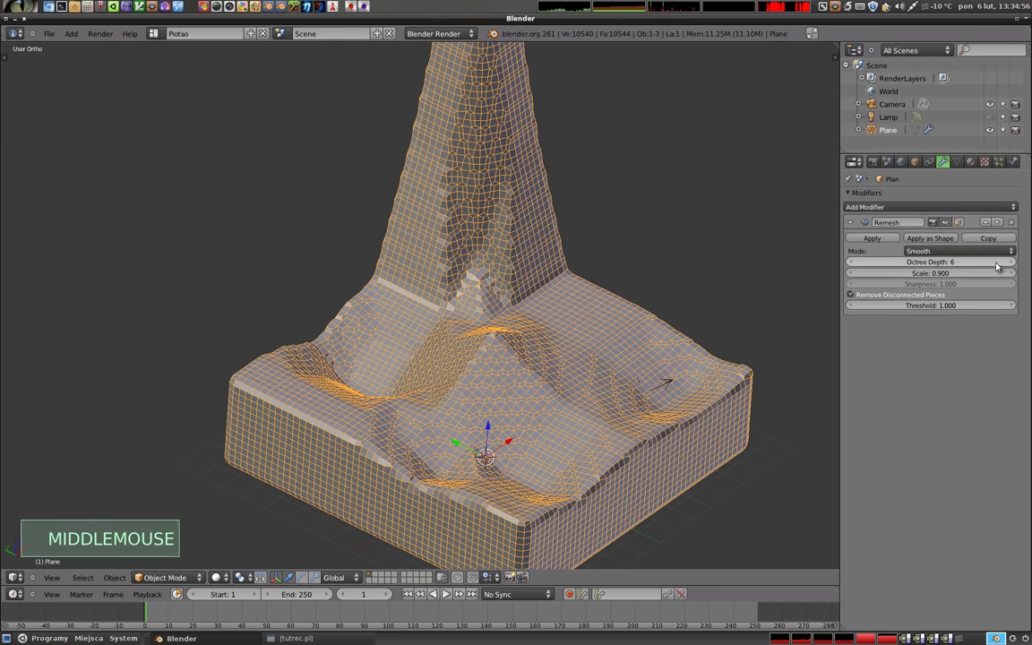
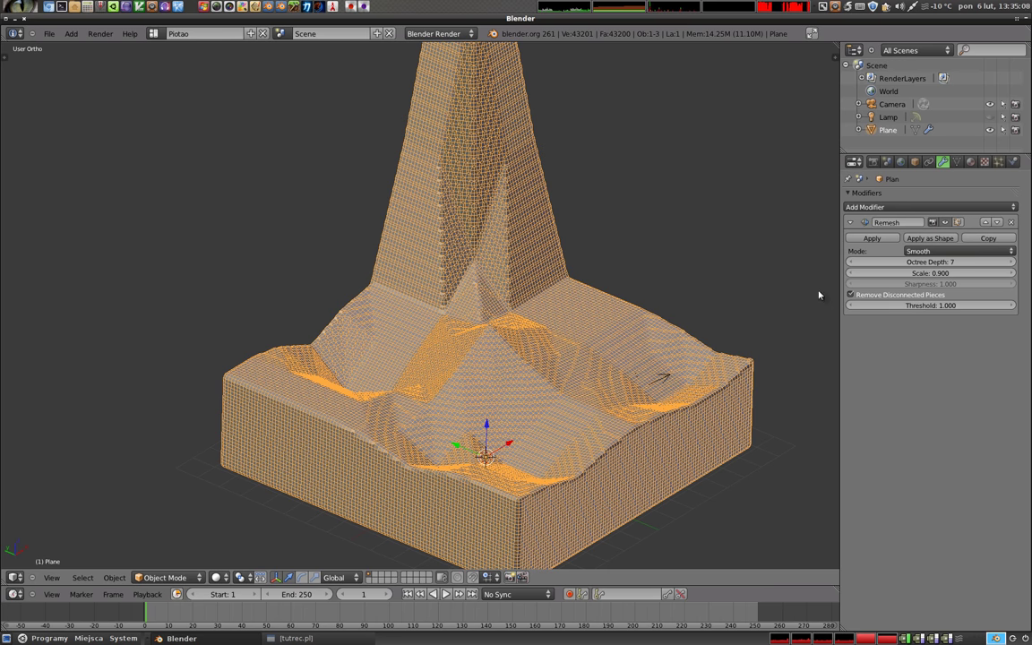
# Step: Apply the Remesh modifier, then delete the terrain object from the scene
pyautogui.click(875, 238)
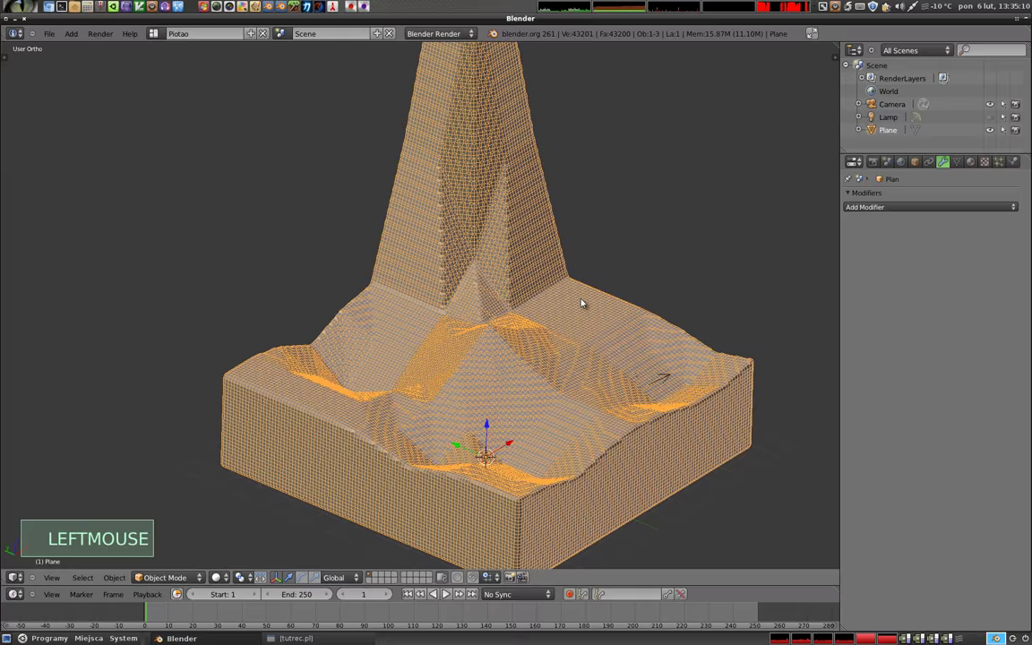
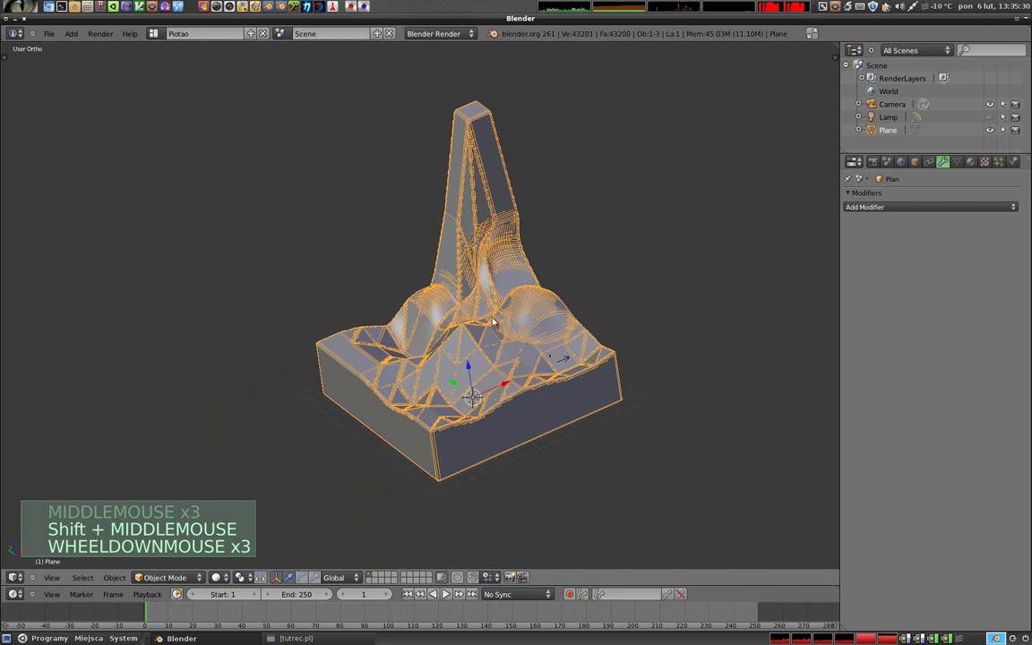
pyautogui.press('x')
pyautogui.middleClick(518, 394)
pyautogui.middleClick(385, 377)
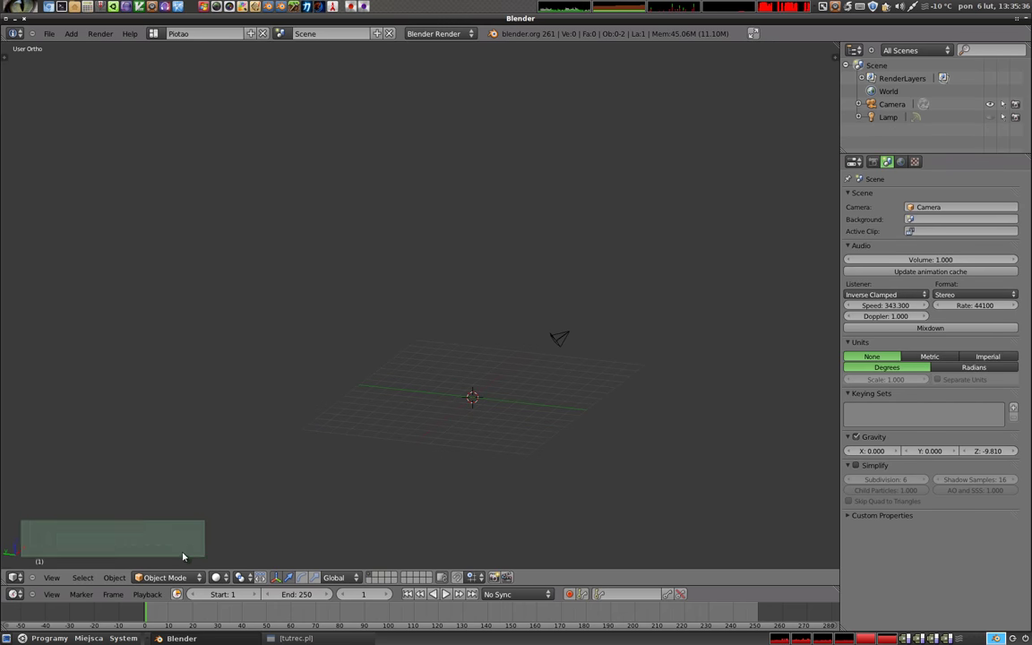
# Step: Add a new flat plane mesh at the scene origin
pyautogui.click(176, 576)
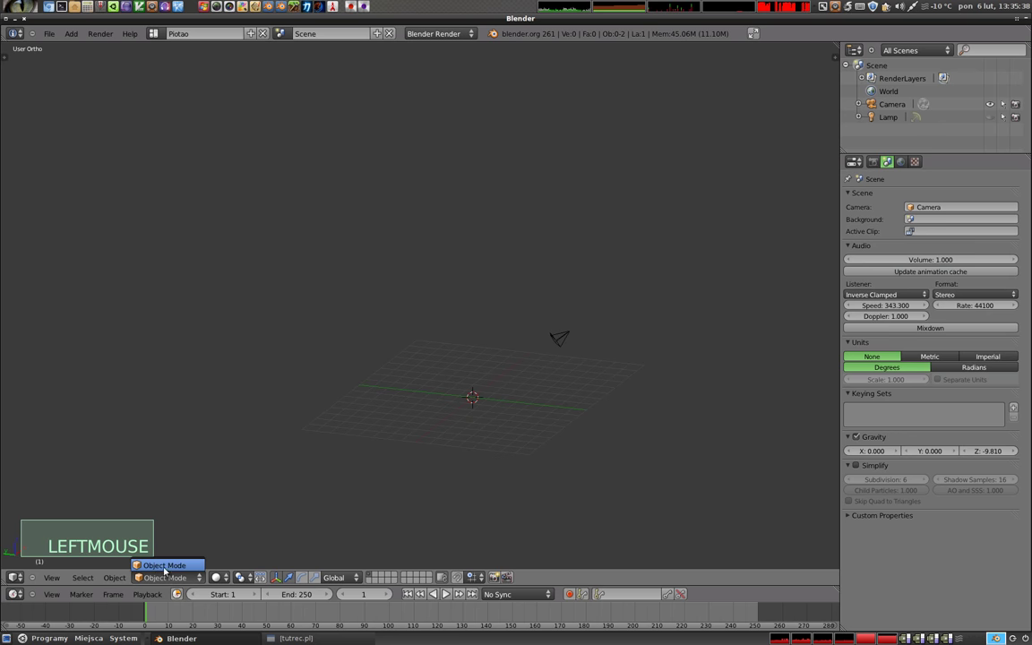
pyautogui.middleClick(549, 394)
pyautogui.press('shift+a')
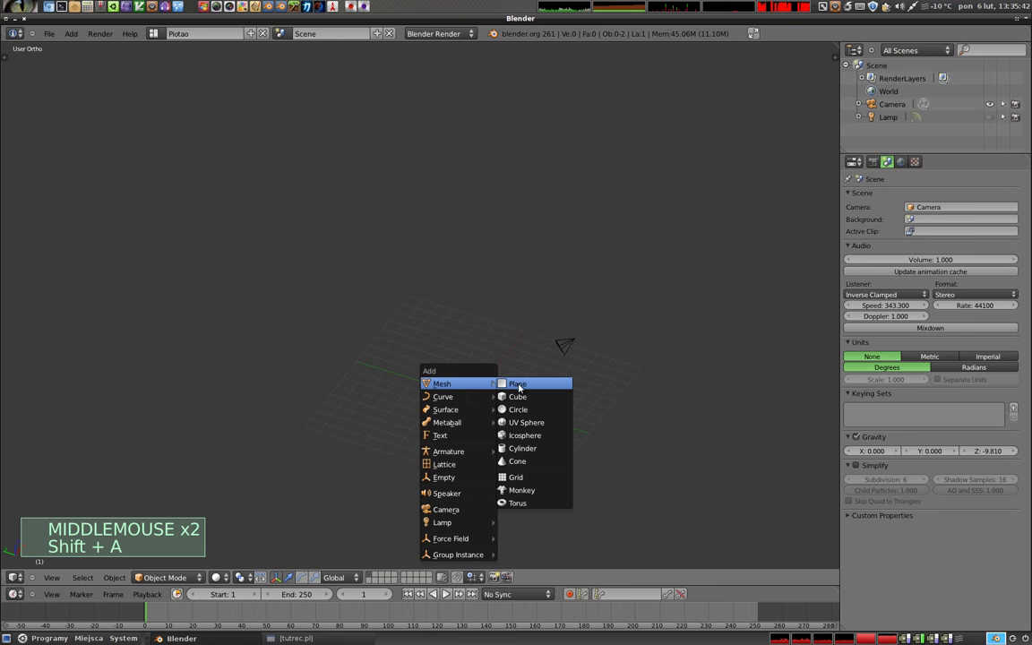
pyautogui.press('s')
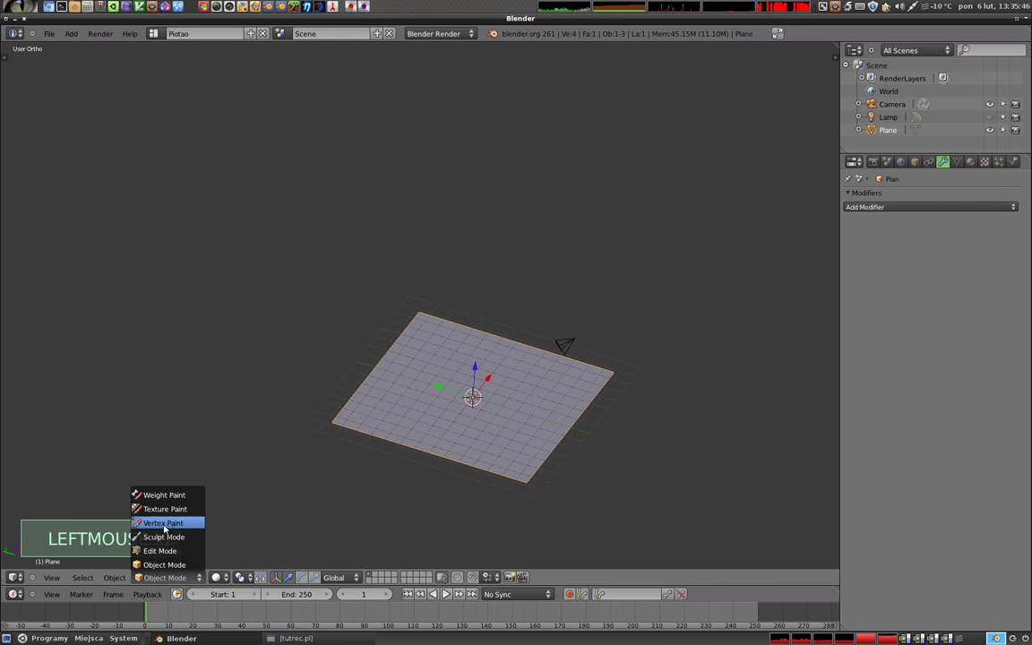
# Step: Subdivide the new plane twice into a fine grid of faces
pyautogui.click(165, 537)
pyautogui.press('Tab')
pyautogui.press('w')
pyautogui.press('w')
pyautogui.press('Tab')
# Step: Sculpt a raised bump on the plane's surface
pyautogui.click(465, 373)
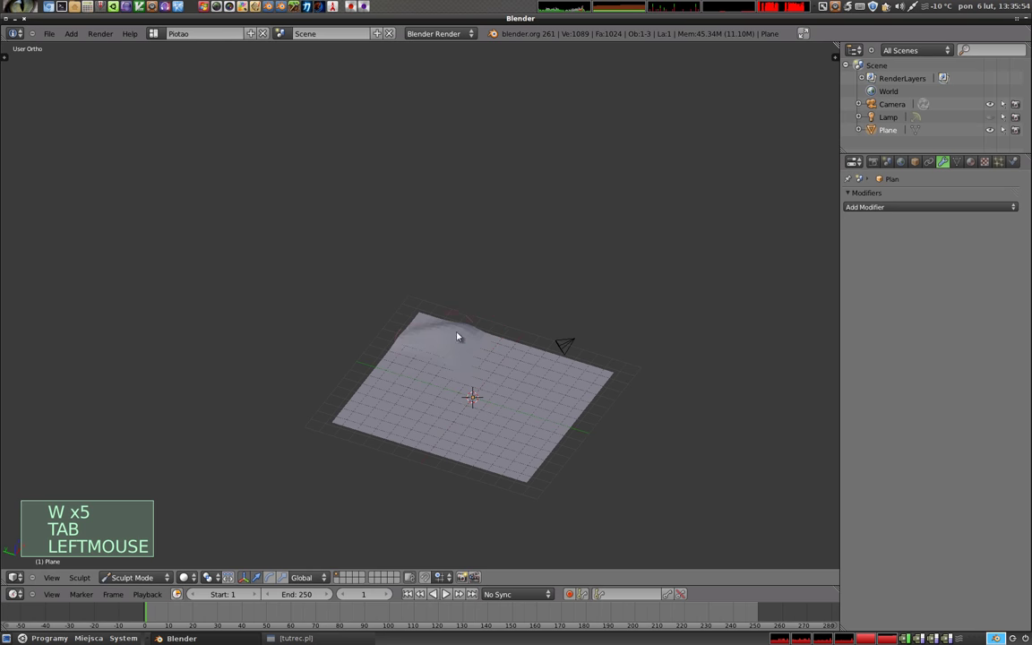
pyautogui.middleClick(429, 427)
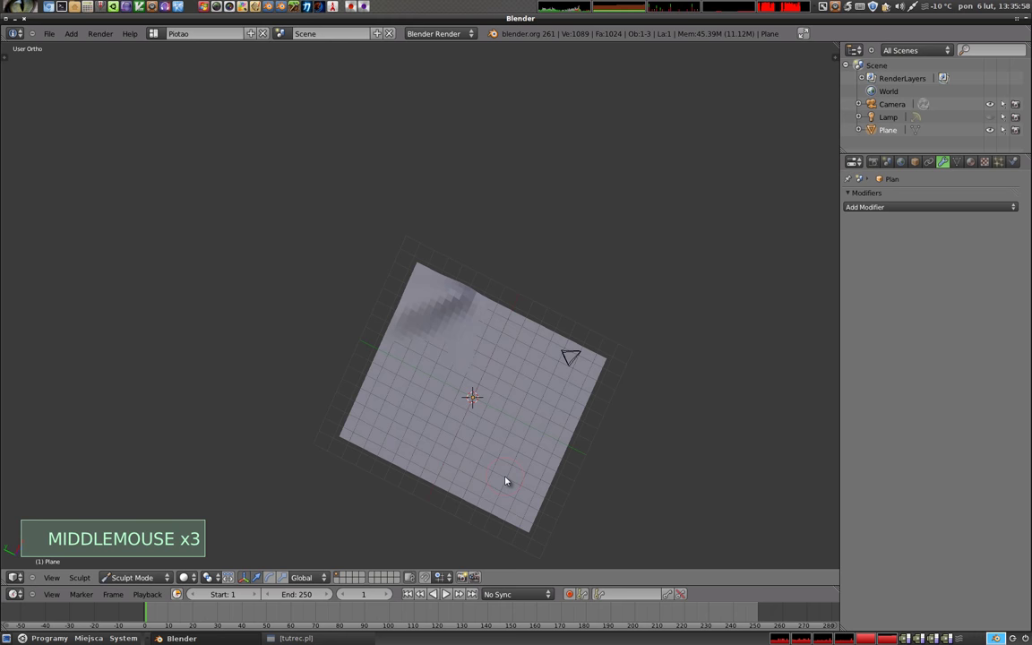
pyautogui.click(453, 317)
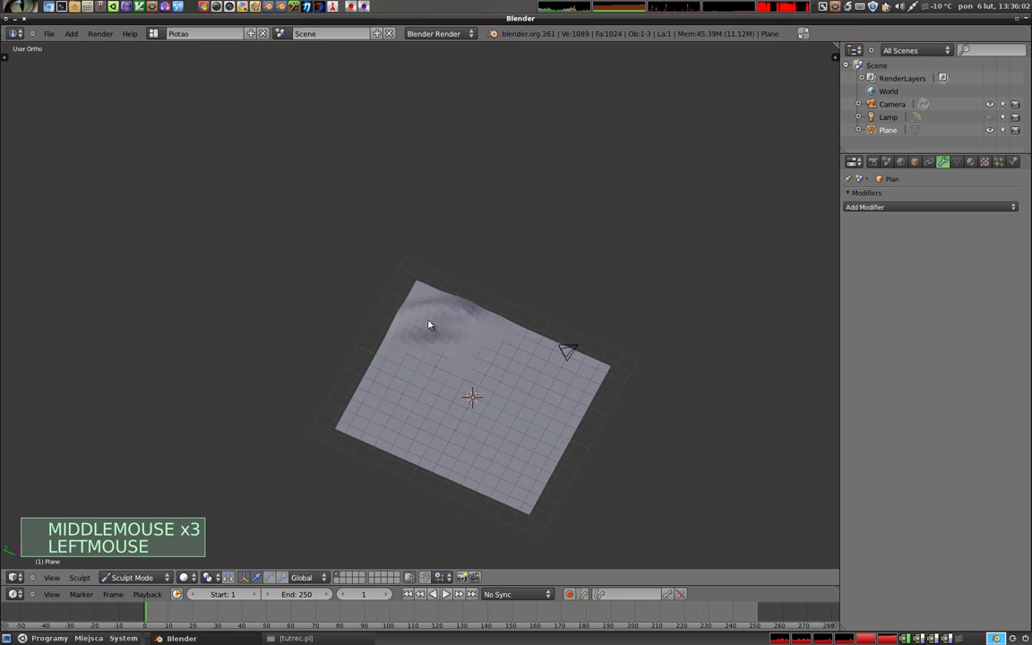
pyautogui.click(476, 350)
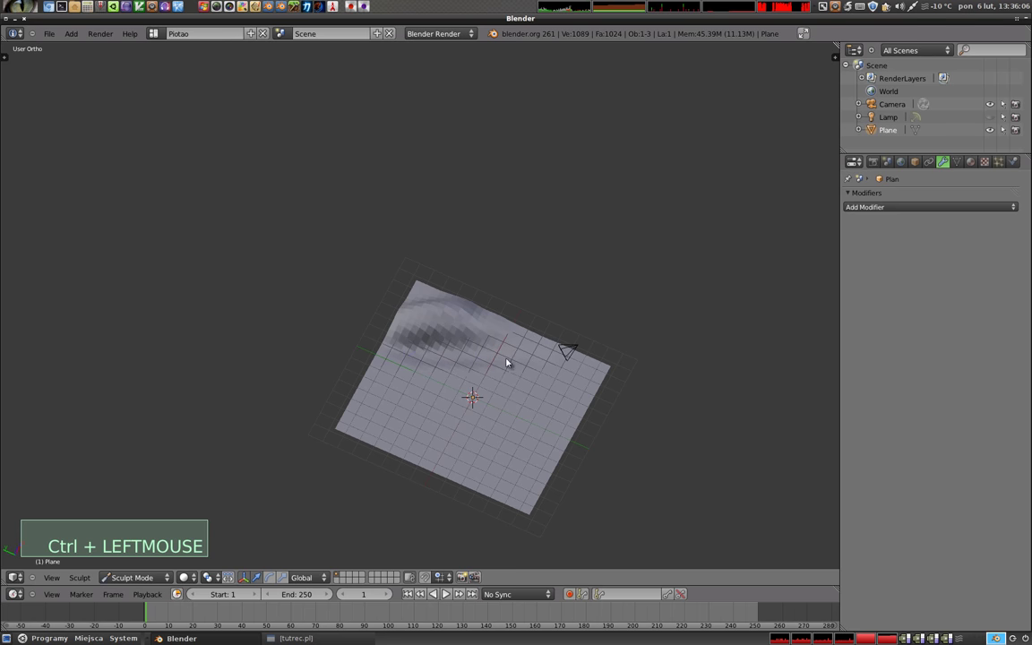
pyautogui.middleClick(486, 410)
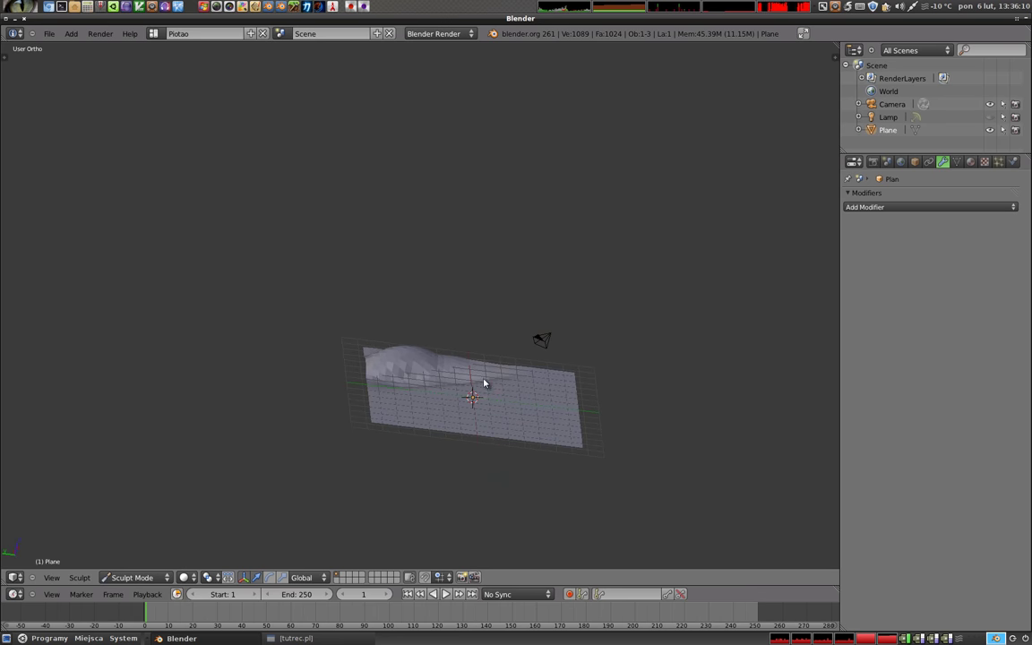
# Step: Pull the raised area upward into a tall peak and return to object mode
pyautogui.click(145, 577)
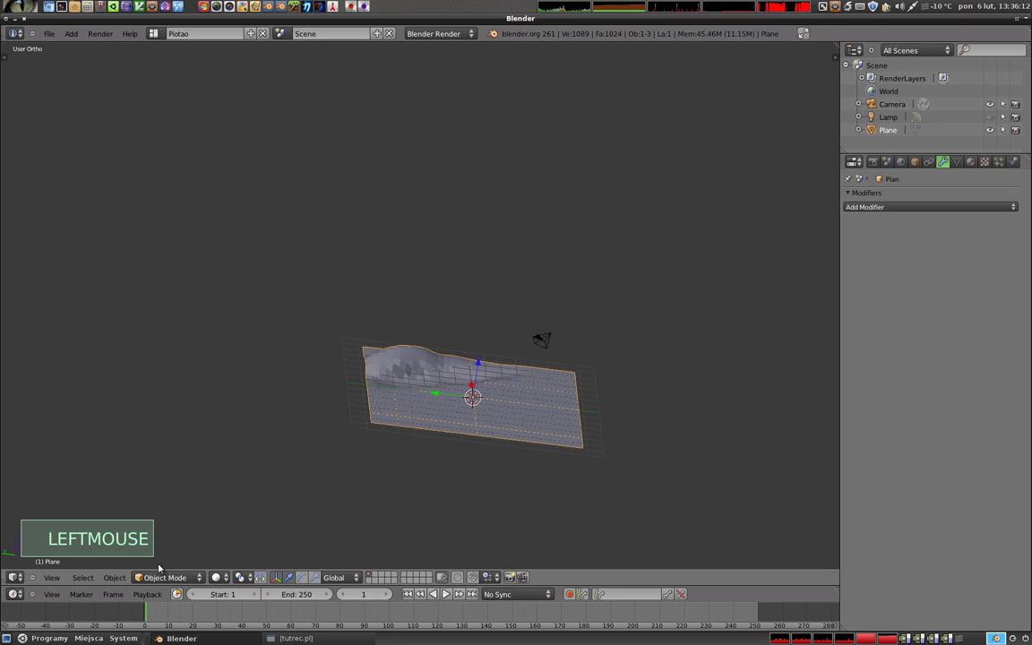
pyautogui.middleClick(452, 383)
pyautogui.press('s')
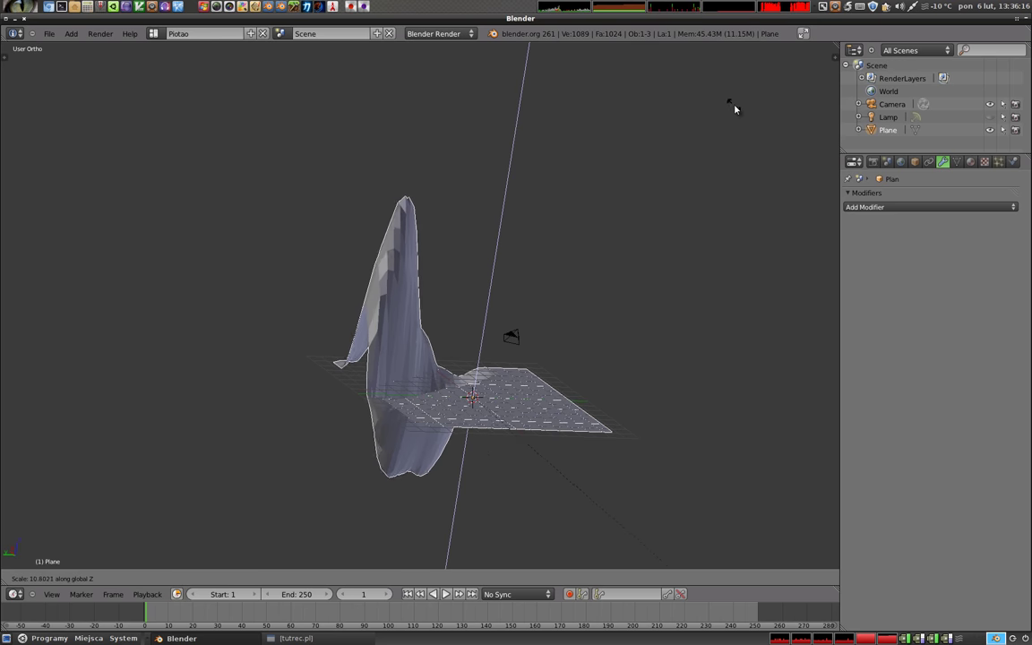
pyautogui.click(761, 156)
pyautogui.middleClick(462, 326)
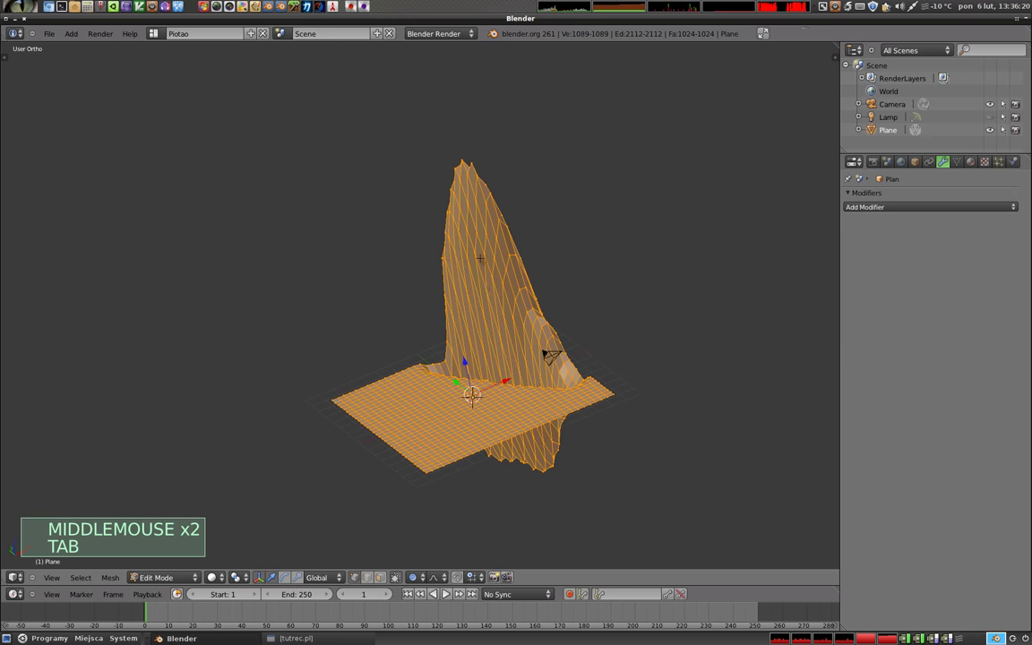
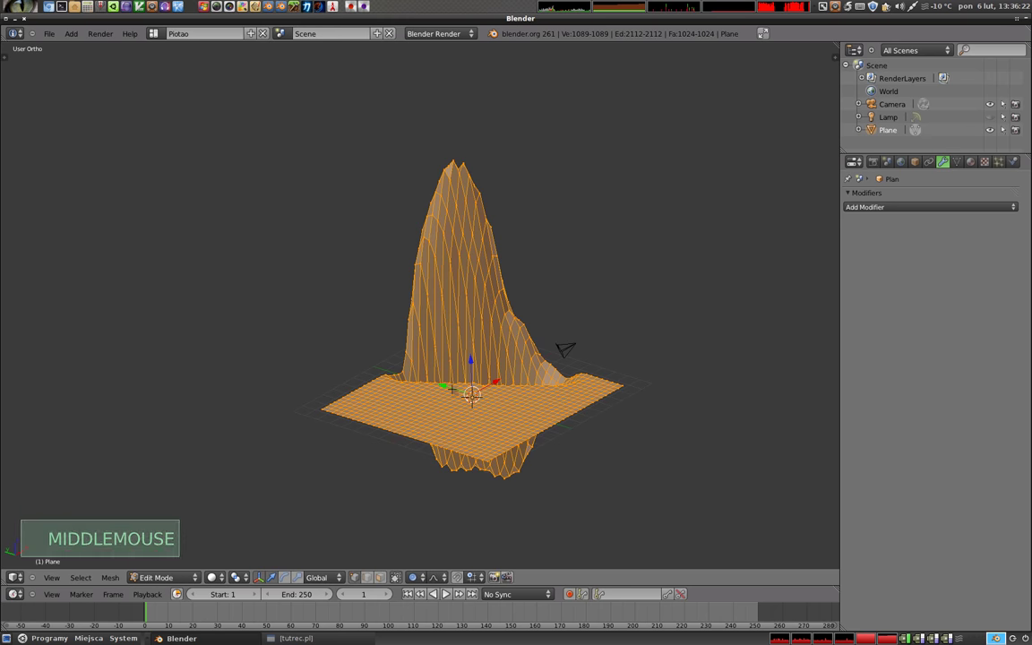
pyautogui.press('Tab')
pyautogui.middleClick(439, 359)
pyautogui.middleClick(586, 365)
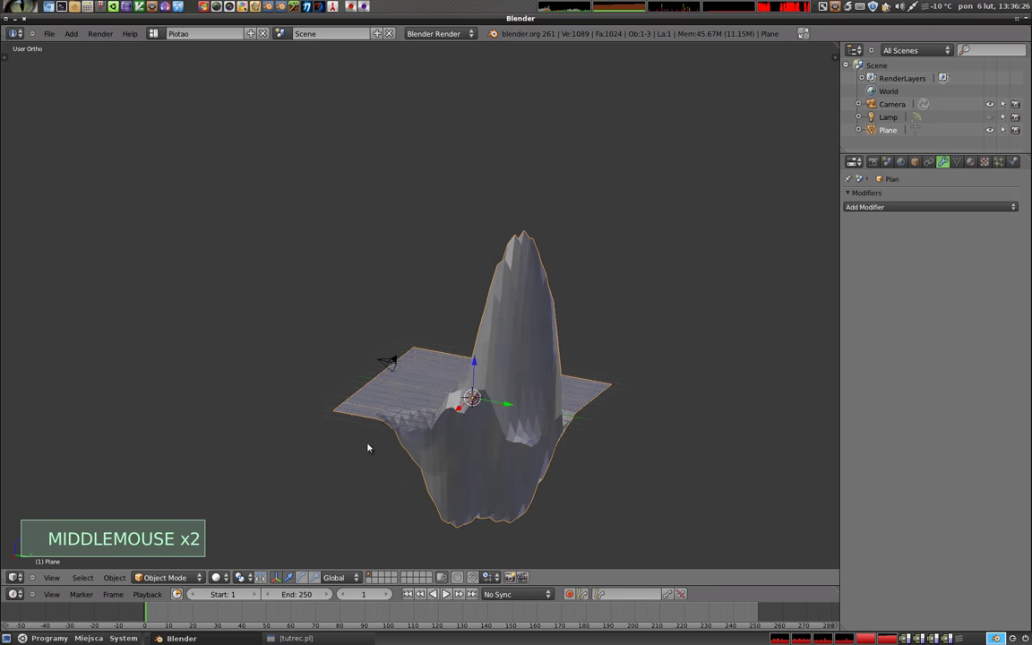
pyautogui.middleClick(416, 432)
pyautogui.middleClick(446, 372)
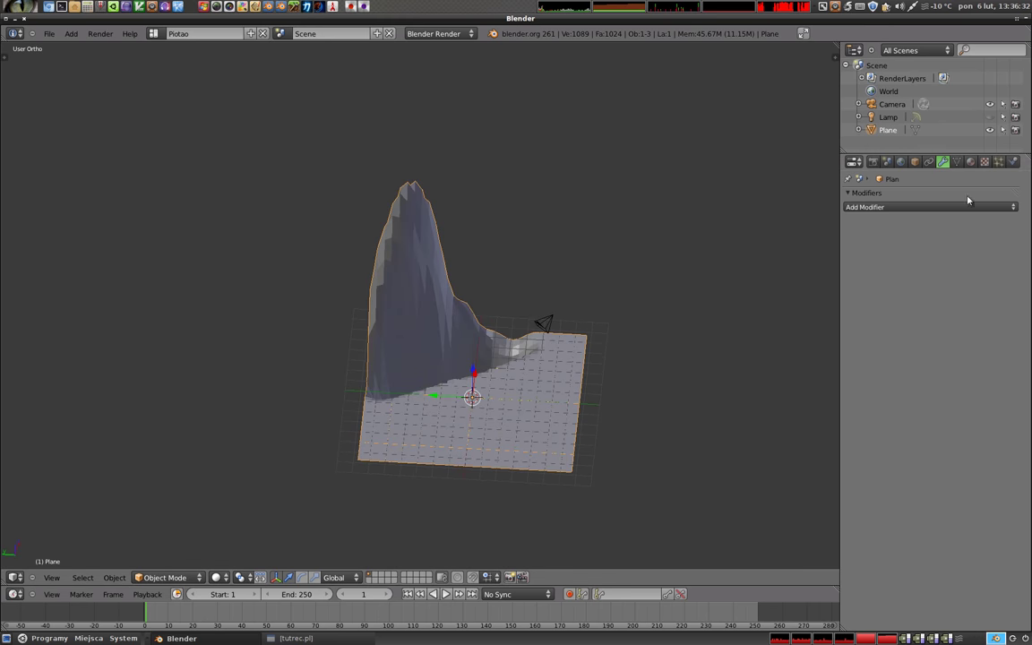
# Step: Add a Remesh modifier in Sharp mode to the peaked plane and raise its octree depth to 6
pyautogui.click(924, 194)
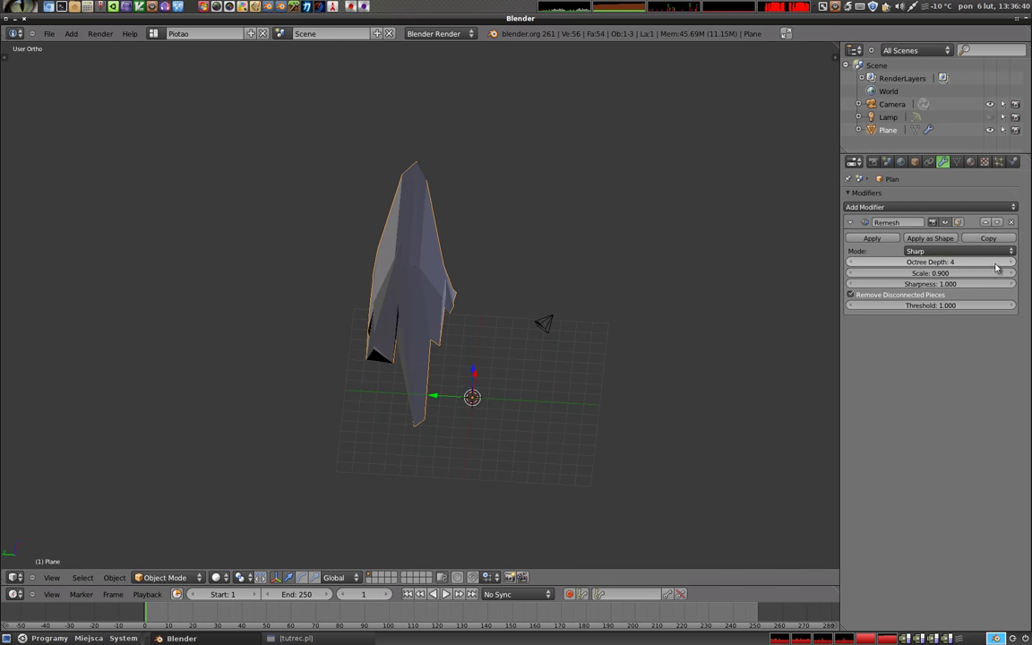
pyautogui.click(1014, 263)
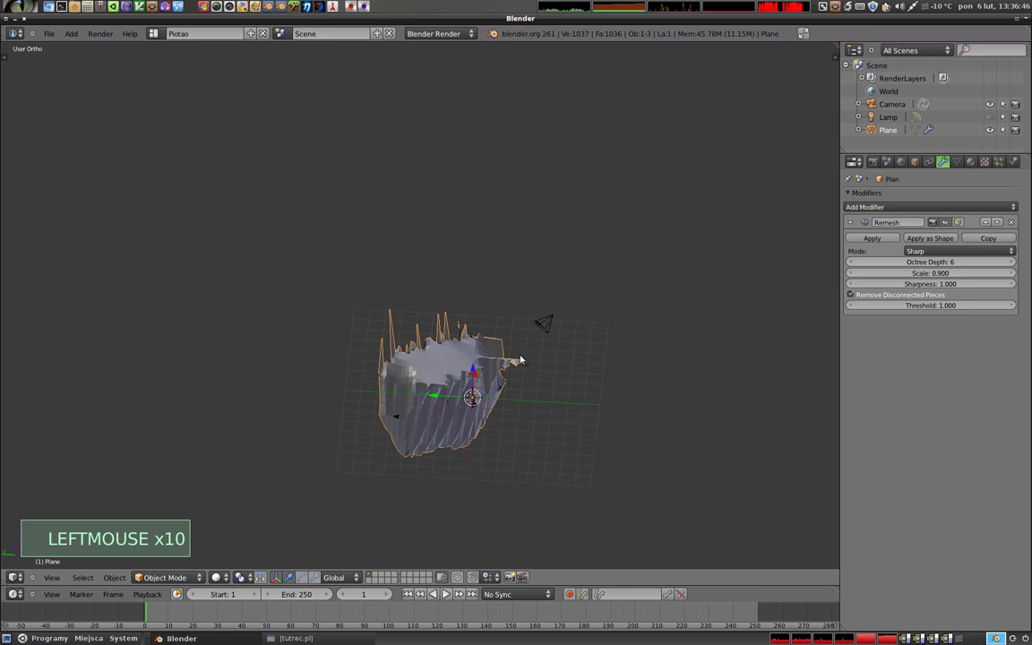
pyautogui.middleClick(442, 369)
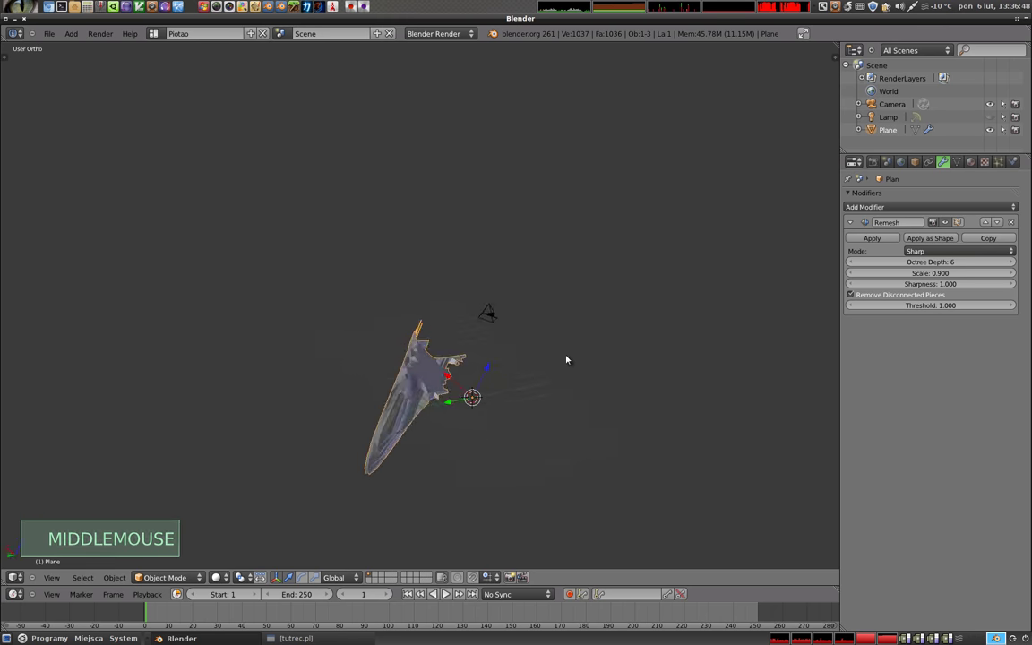
pyautogui.scroll(3)
pyautogui.middleClick(447, 401)
pyautogui.middleClick(427, 307)
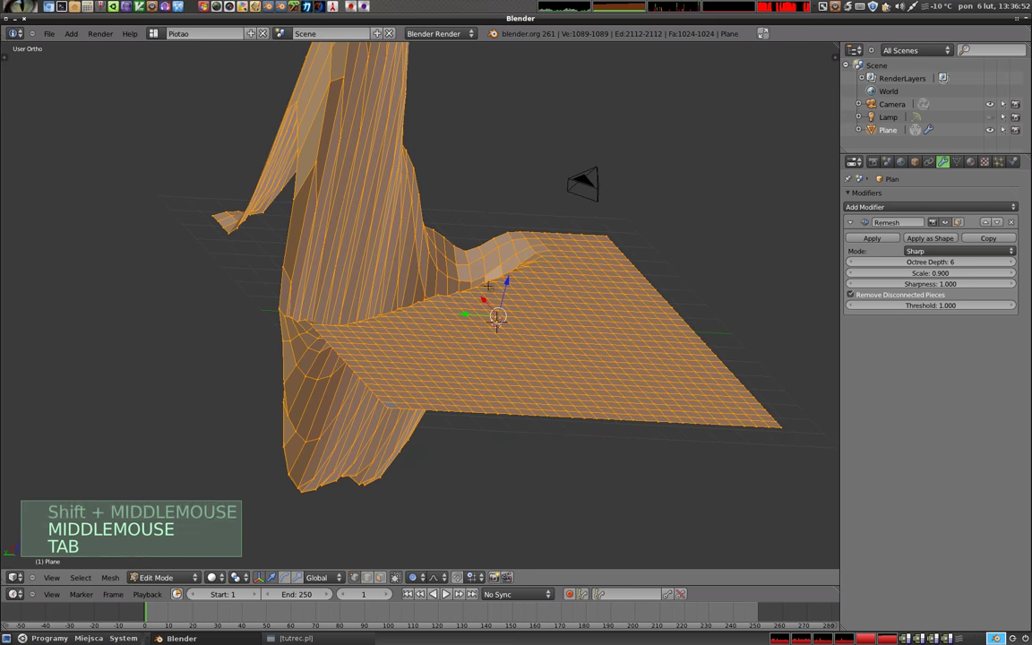
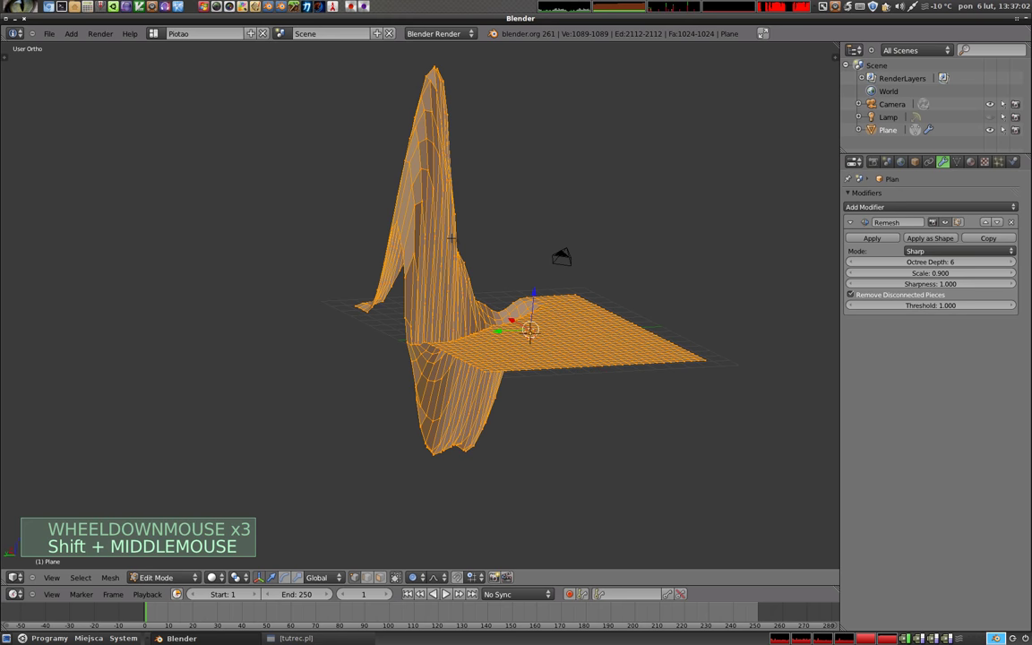
pyautogui.press('Tab')
pyautogui.middleClick(491, 310)
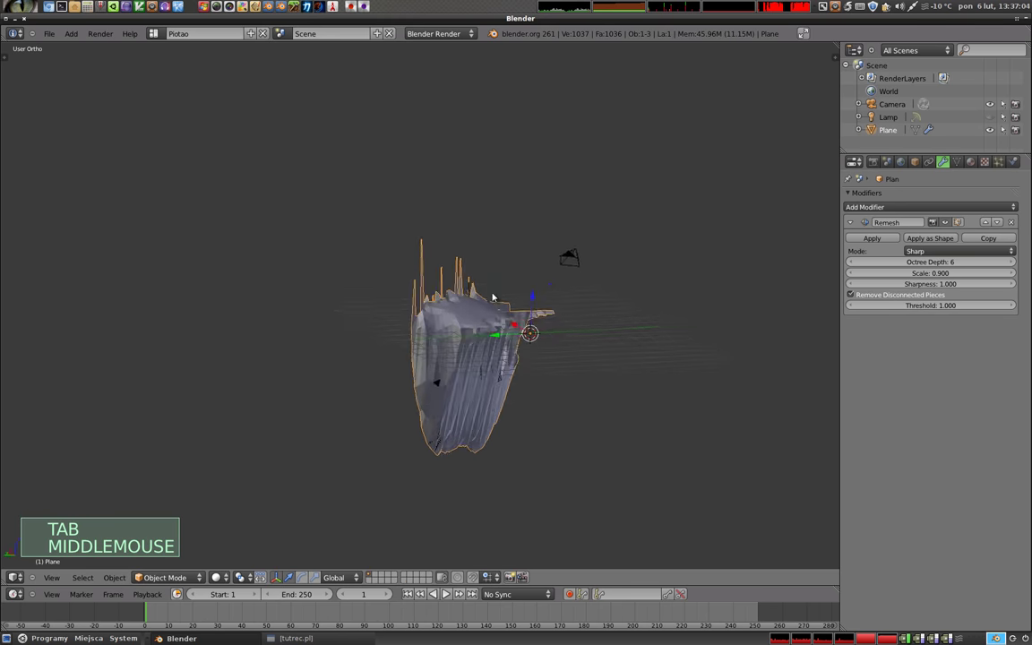
pyautogui.press('Tab')
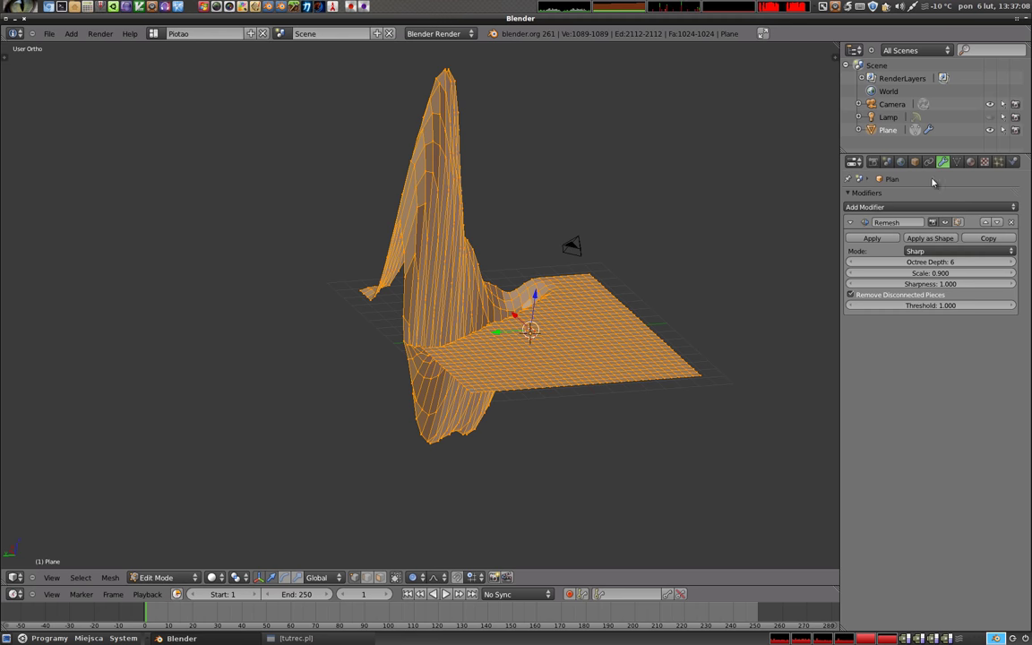
# Step: Add a Solidify modifier after Remesh, leave edit mode and collapse both modifier panels
pyautogui.click(928, 209)
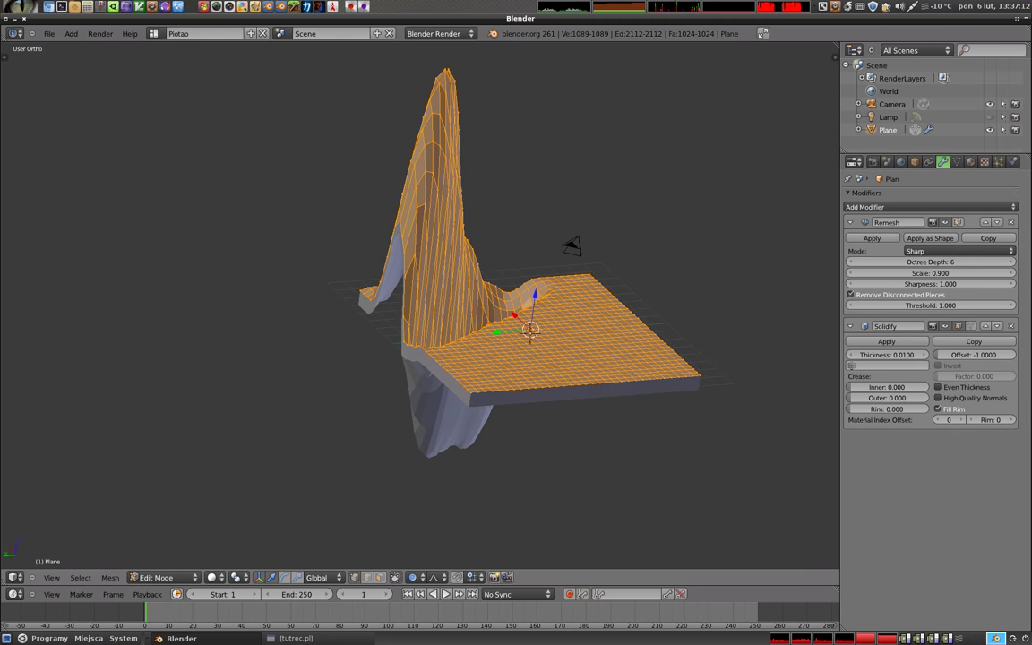
pyautogui.press('Tab')
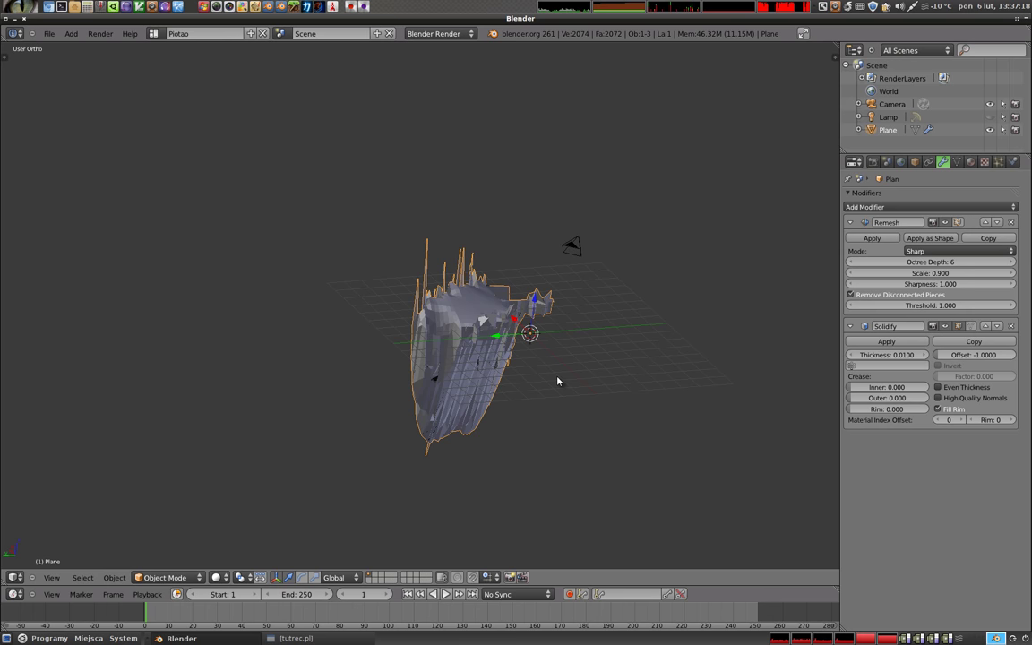
pyautogui.click(856, 325)
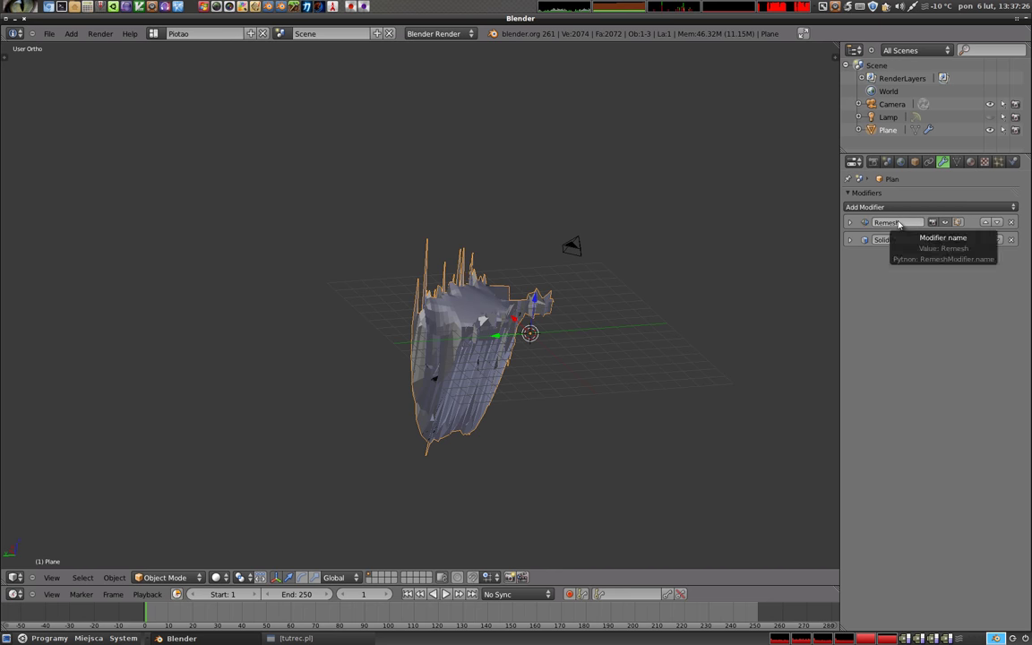
# Step: Move Solidify above Remesh and expand the Remesh settings
pyautogui.click(988, 238)
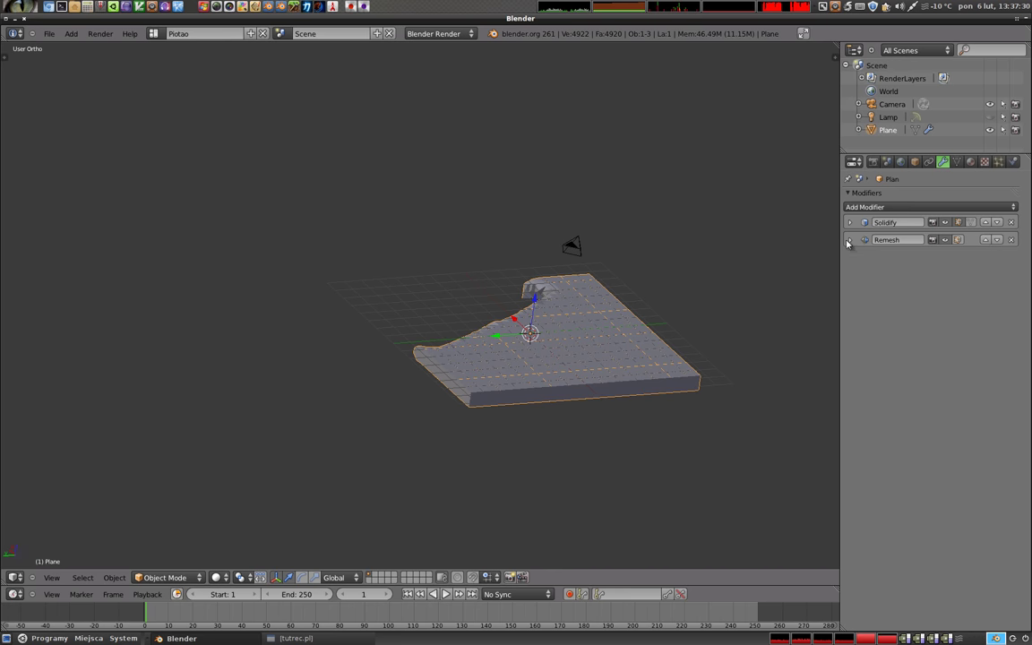
pyautogui.click(854, 239)
pyautogui.middleClick(522, 349)
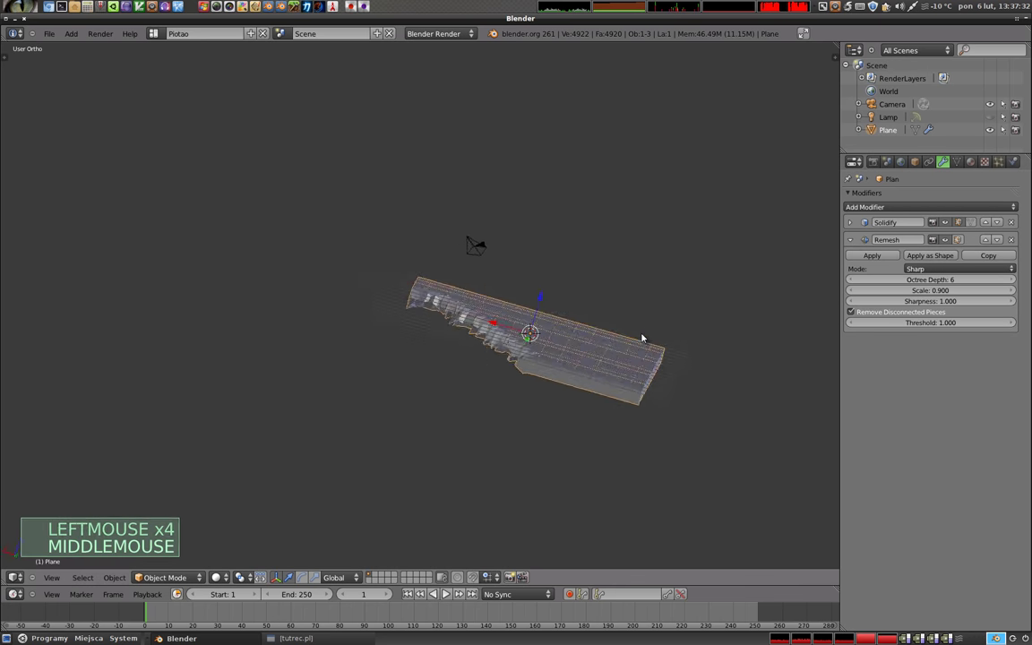
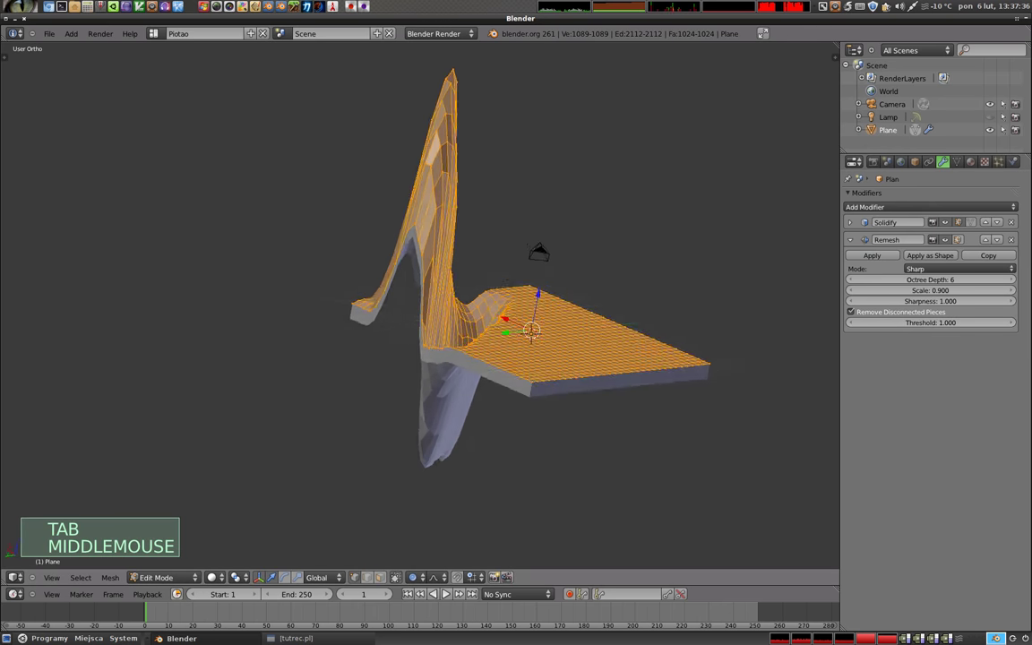
pyautogui.press('Tab')
pyautogui.middleClick(497, 439)
pyautogui.scroll(3)
pyautogui.middleClick(561, 370)
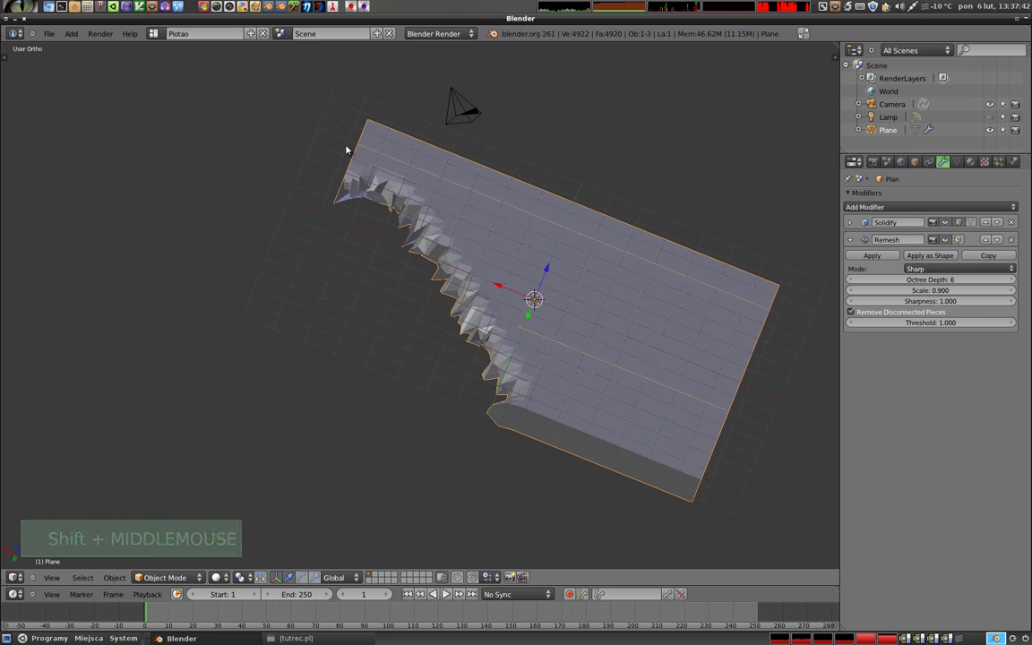
pyautogui.middleClick(528, 341)
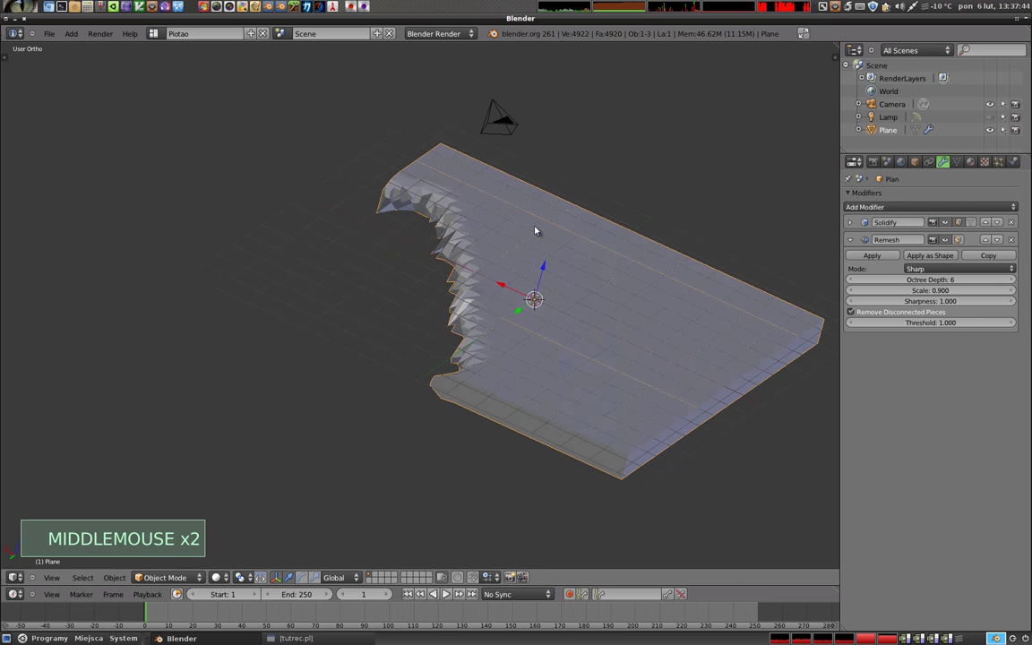
# Step: Raise the Remesh octree depth to 8 and inspect the rebuilt peak
pyautogui.click(1015, 280)
pyautogui.click(1015, 280)
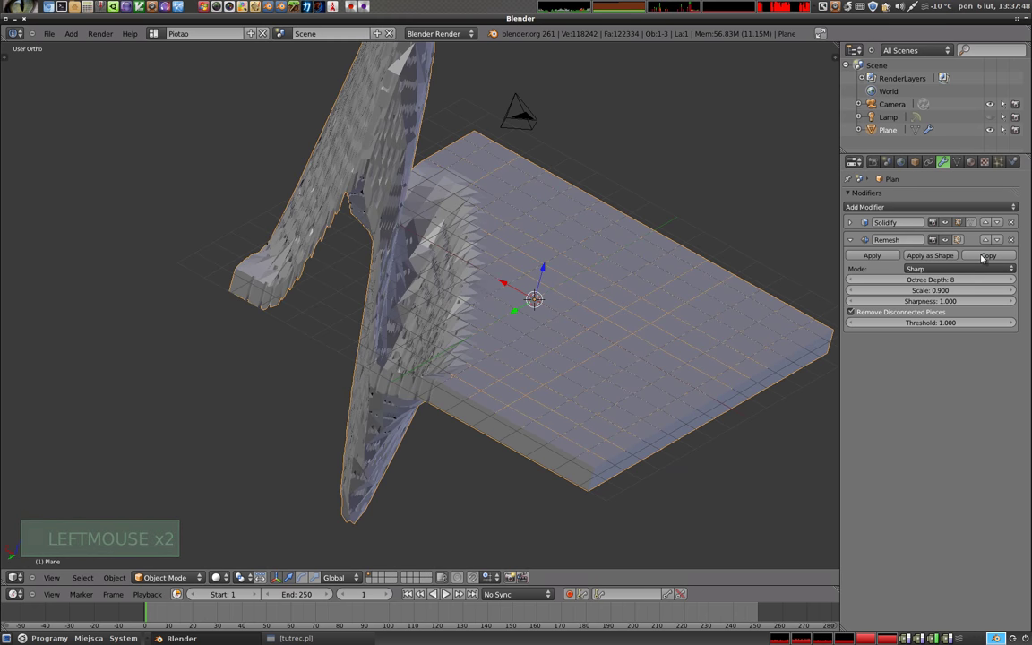
pyautogui.middleClick(627, 365)
pyautogui.middleClick(530, 268)
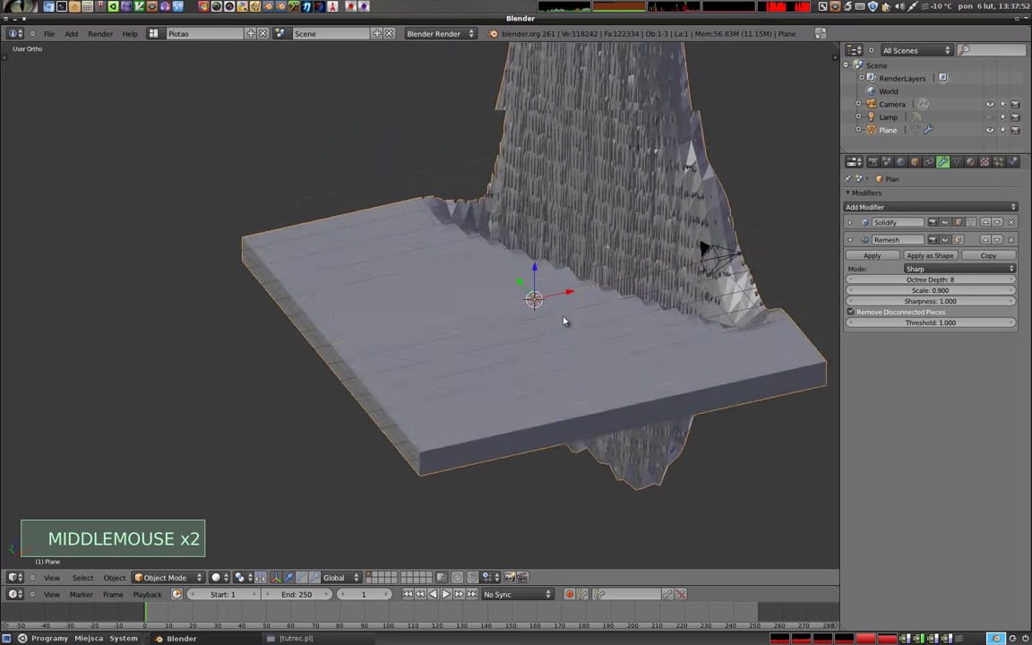
pyautogui.scroll(3)
pyautogui.middleClick(585, 300)
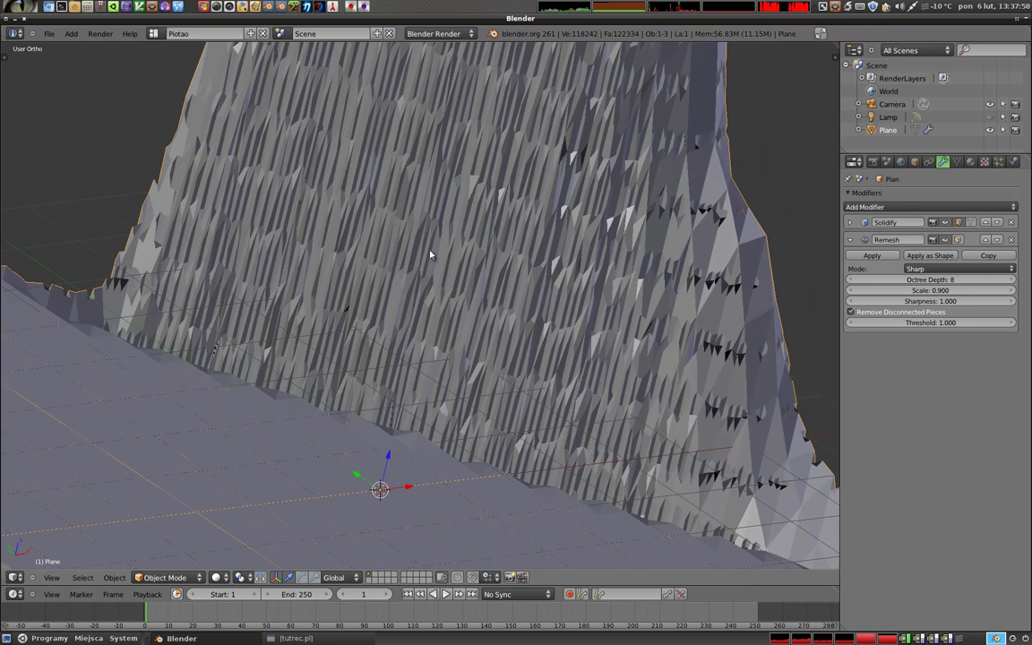
pyautogui.middleClick(280, 202)
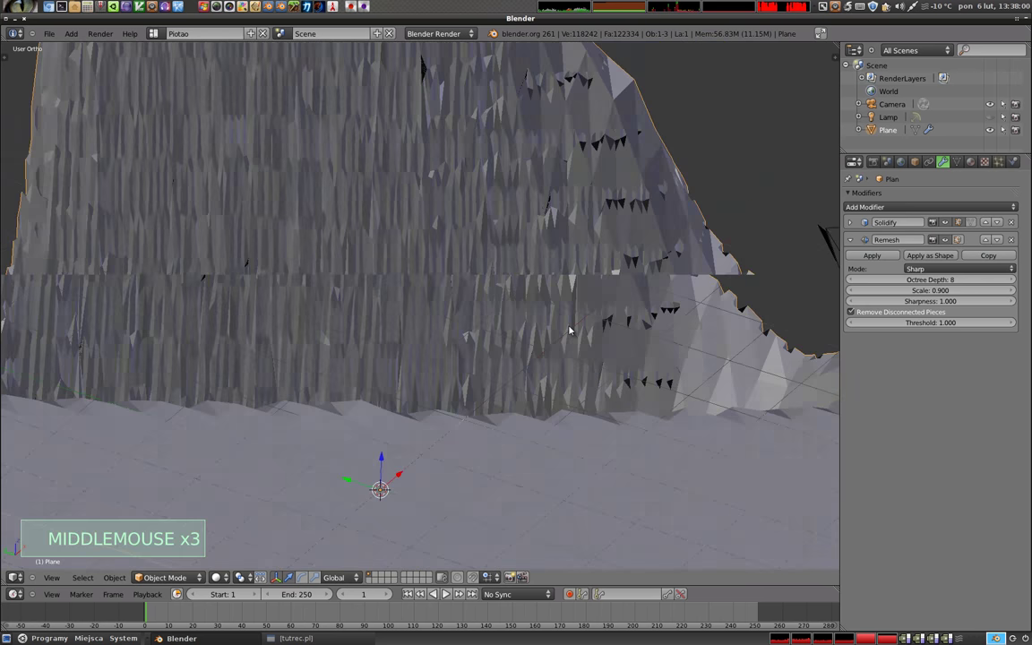
pyautogui.scroll(-3)
pyautogui.middleClick(309, 341)
pyautogui.middleClick(489, 414)
# Step: Lower the Remesh scale to 0.795 and set sharpness to 0
pyautogui.click(944, 291)
pyautogui.click(862, 291)
pyautogui.click(947, 292)
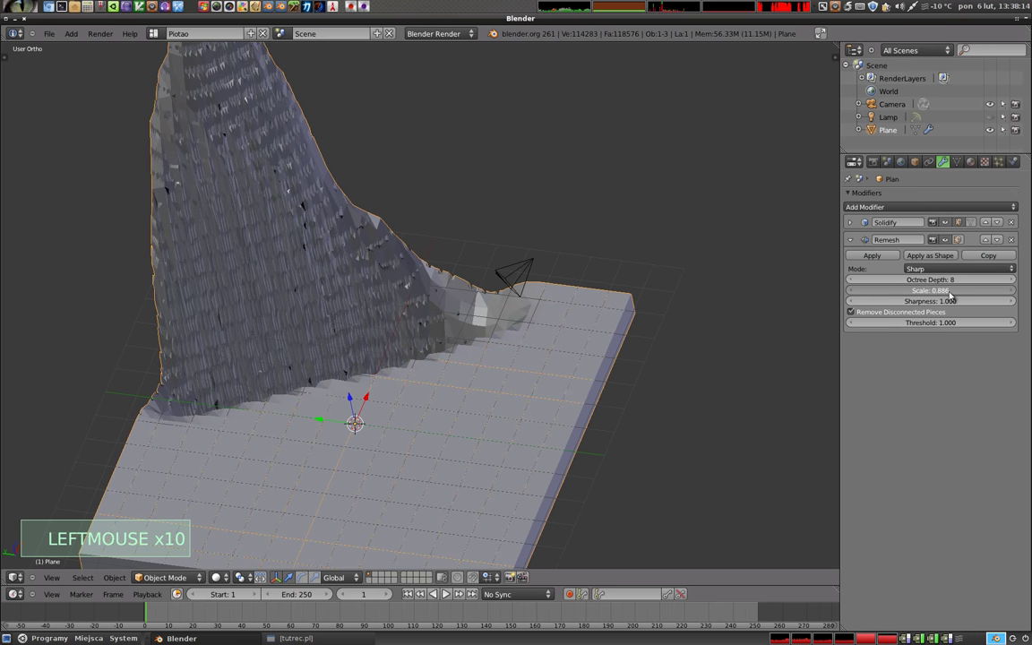
pyautogui.click(958, 293)
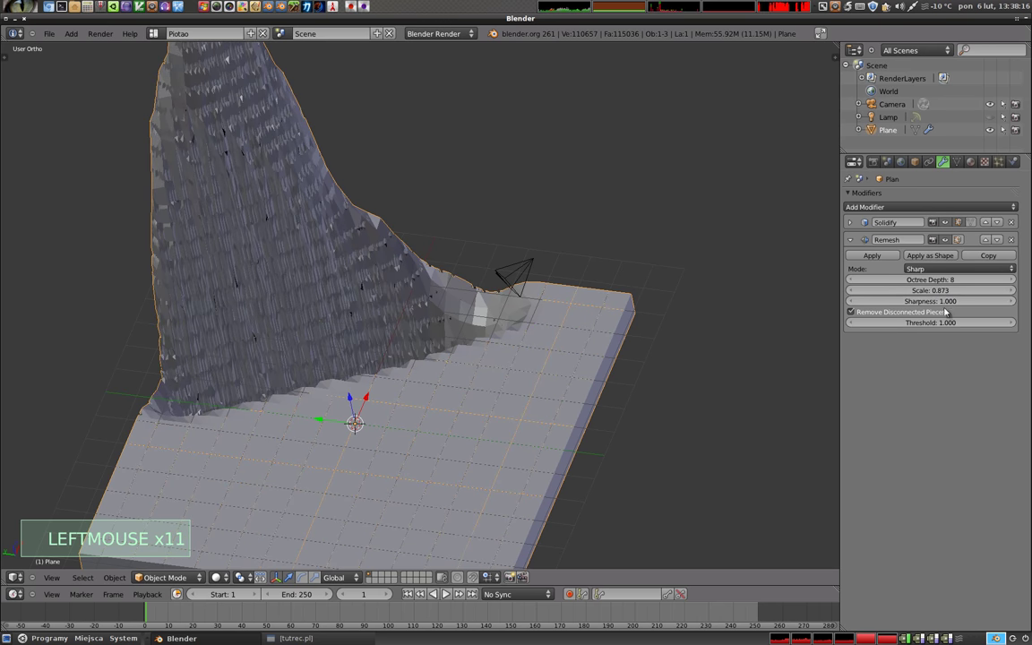
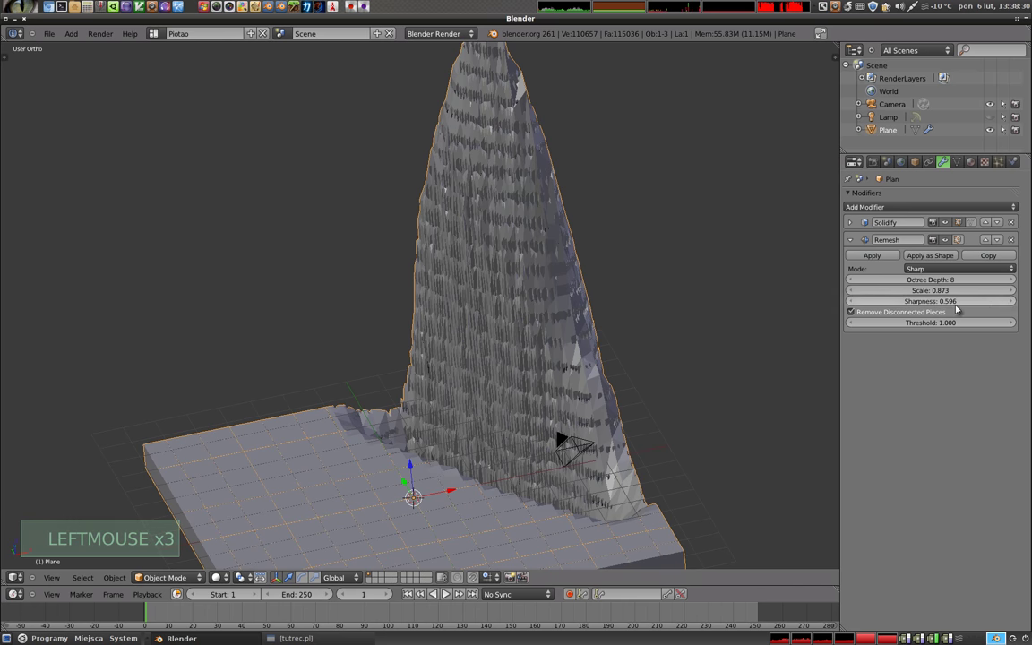
pyautogui.click(945, 302)
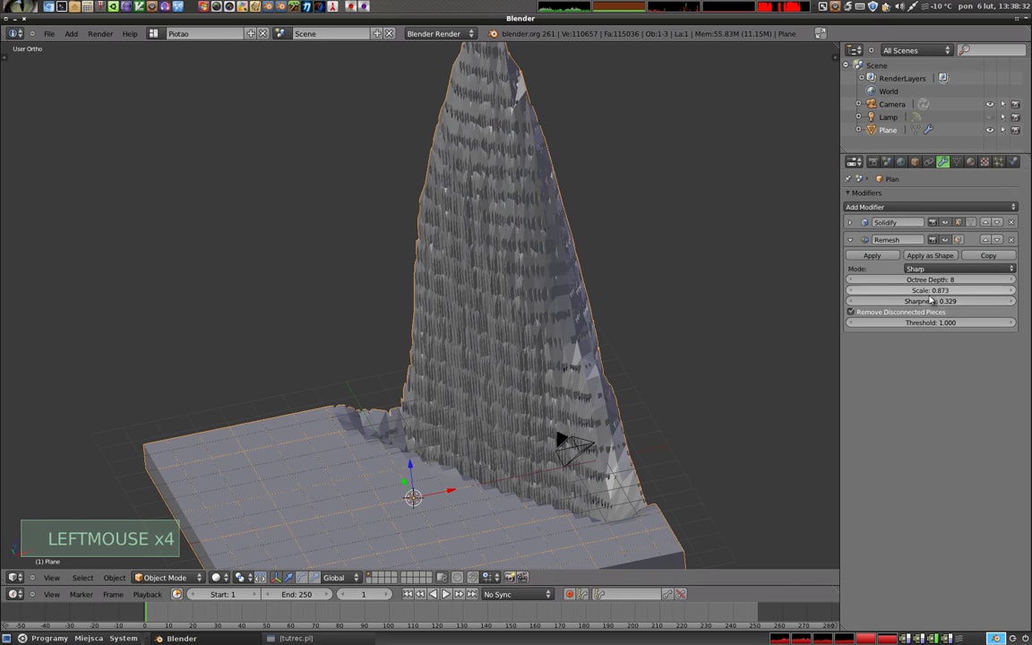
pyautogui.click(938, 302)
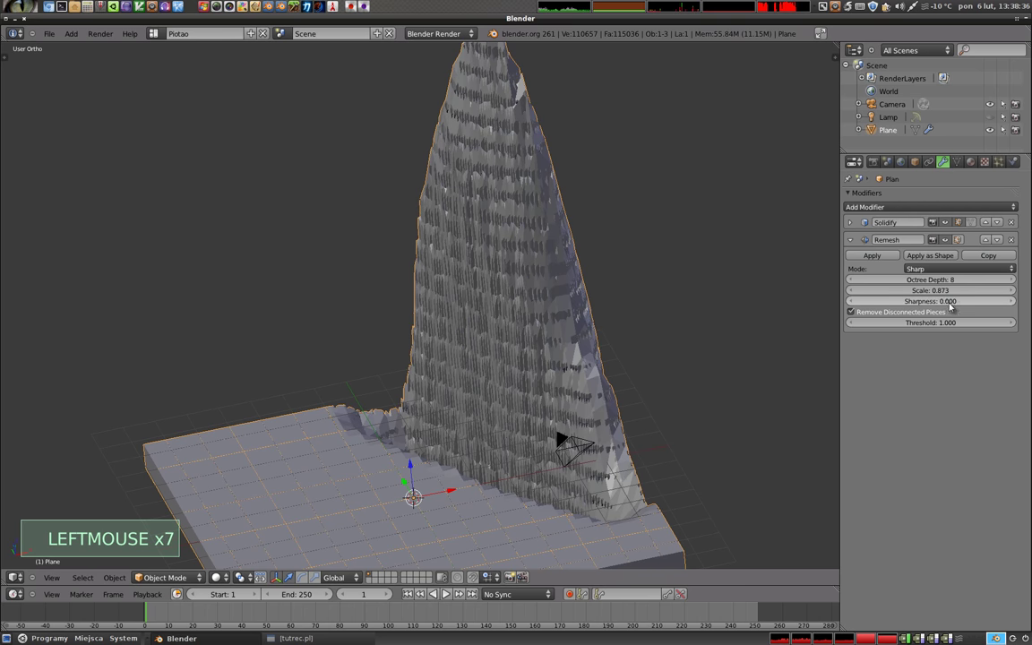
pyautogui.click(928, 291)
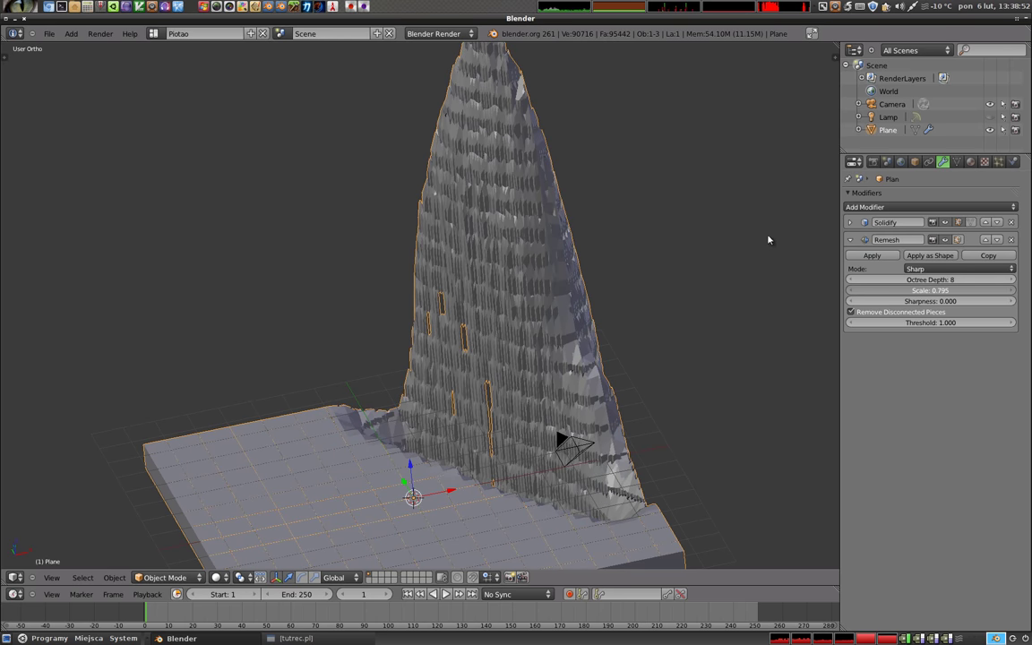
# Step: Raise the Remesh octree depth to 9
pyautogui.middleClick(554, 338)
pyautogui.middleClick(424, 397)
pyautogui.middleClick(500, 176)
pyautogui.click(1016, 279)
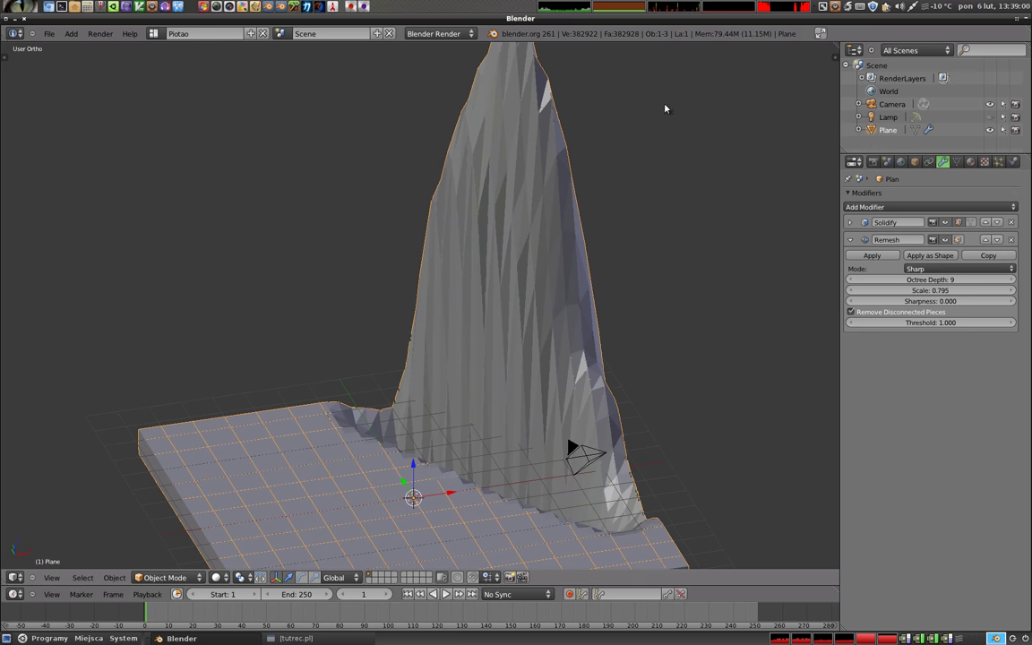
pyautogui.middleClick(574, 433)
pyautogui.middleClick(609, 158)
# Step: Return the Remesh scale to 0.900 and switch its mode to Smooth
pyautogui.click(936, 293)
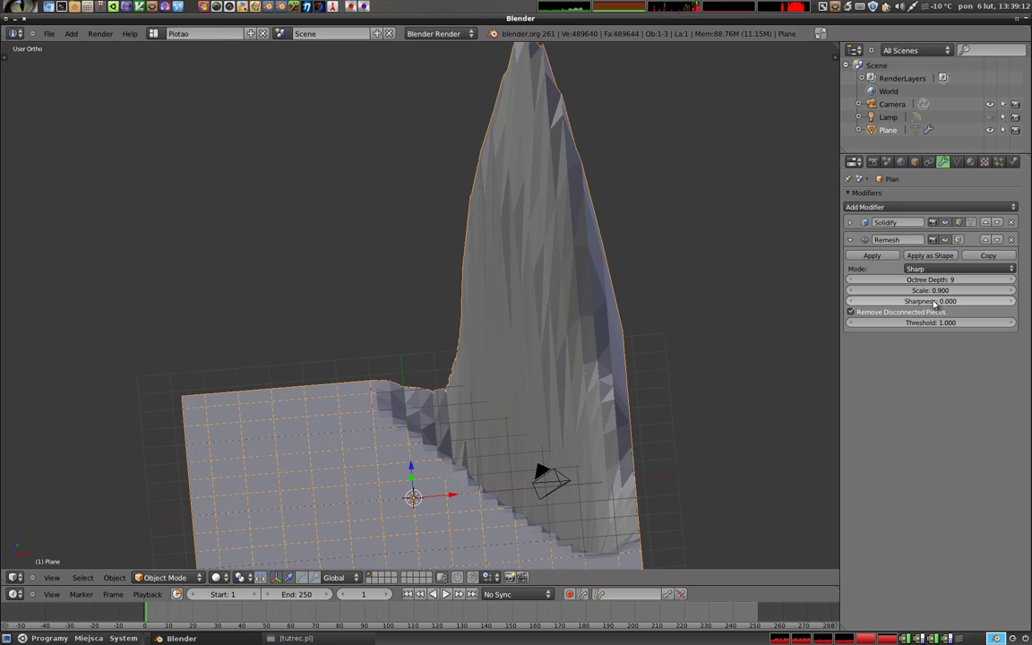
pyautogui.click(921, 266)
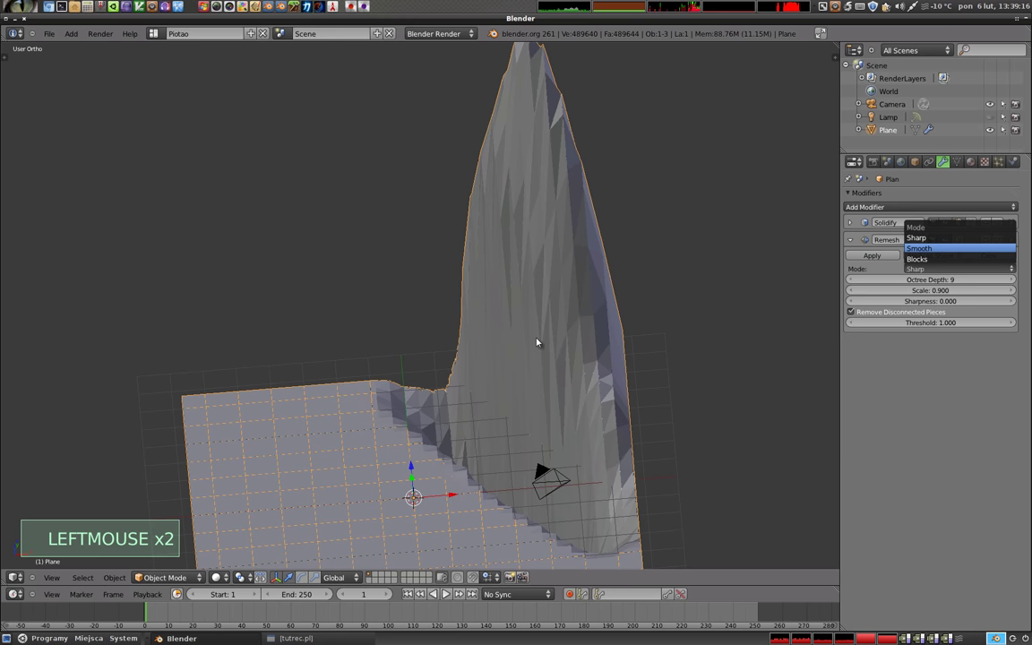
pyautogui.middleClick(528, 350)
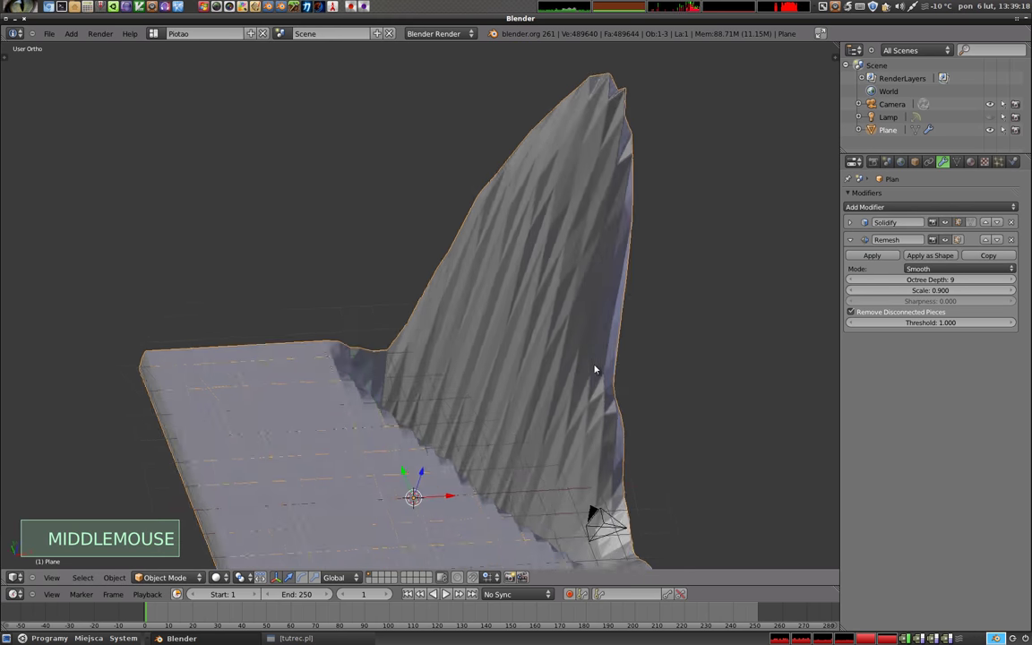
pyautogui.middleClick(498, 191)
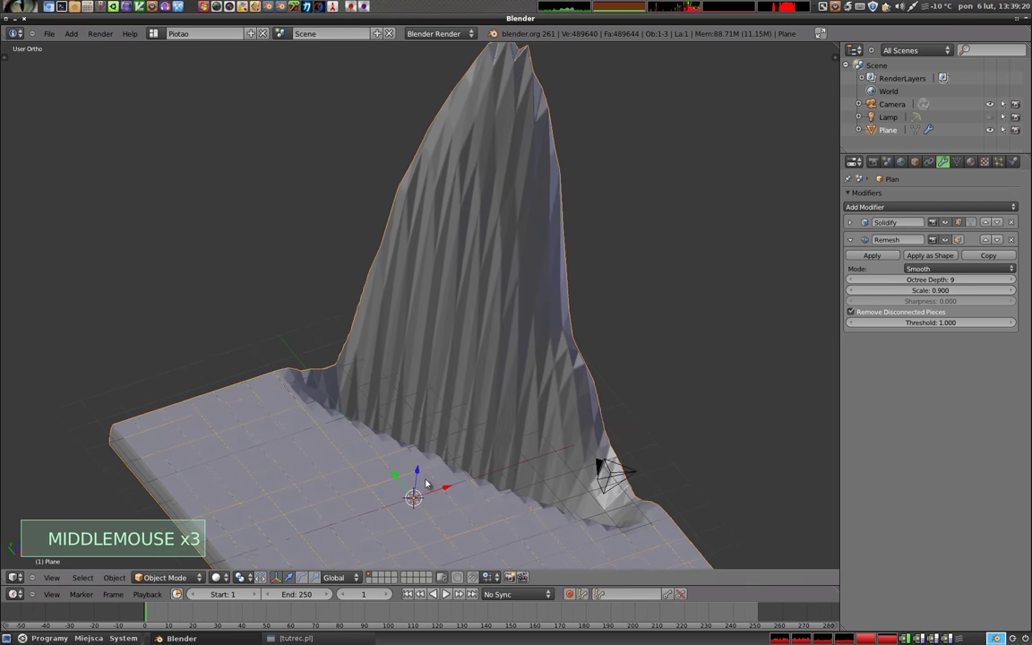
# Step: Enable the Wire display overlay on the plane to reveal its dense remeshed topology
pyautogui.click(920, 157)
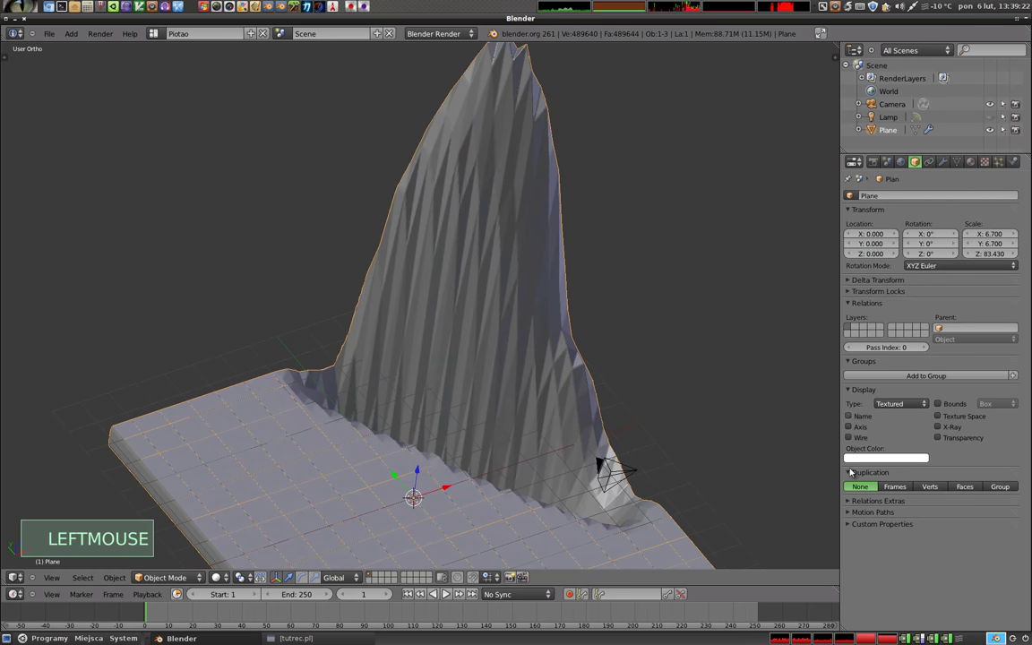
pyautogui.click(852, 438)
pyautogui.middleClick(478, 403)
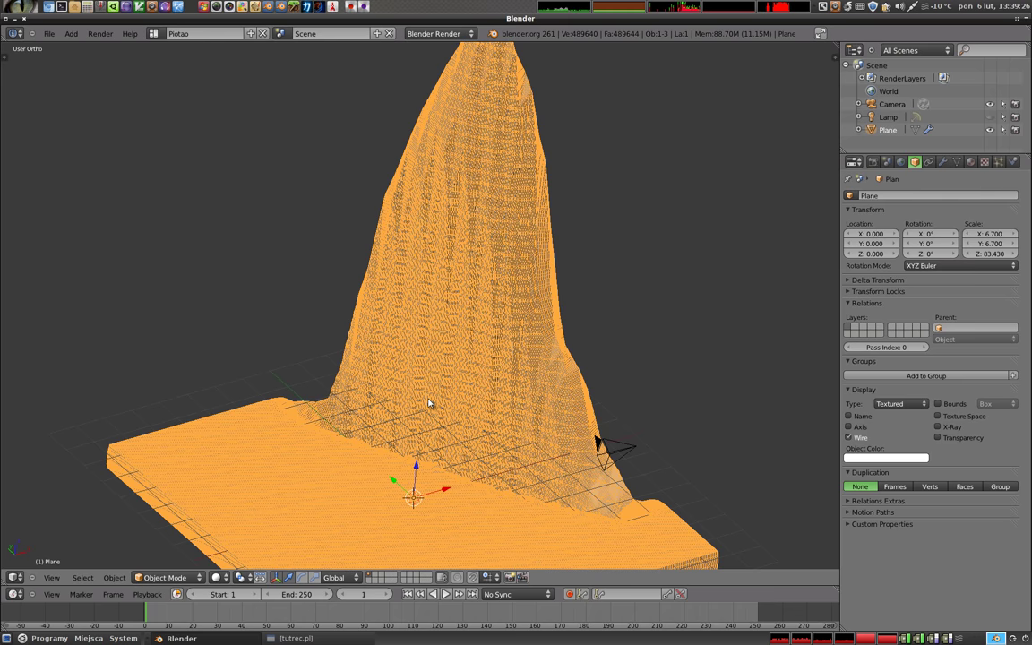
pyautogui.middleClick(492, 169)
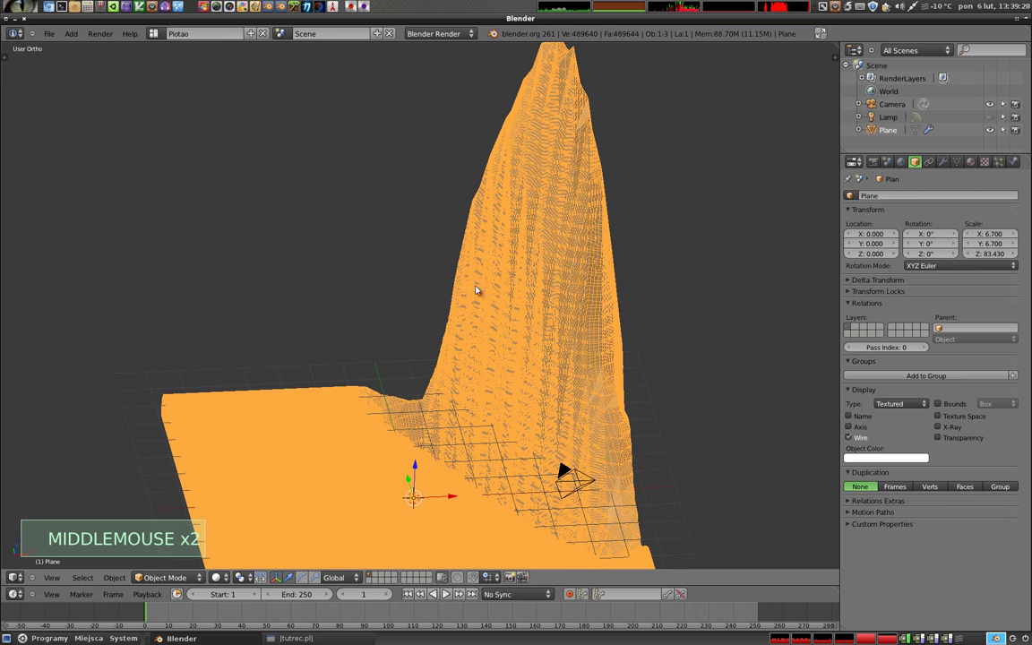
pyautogui.scroll(3)
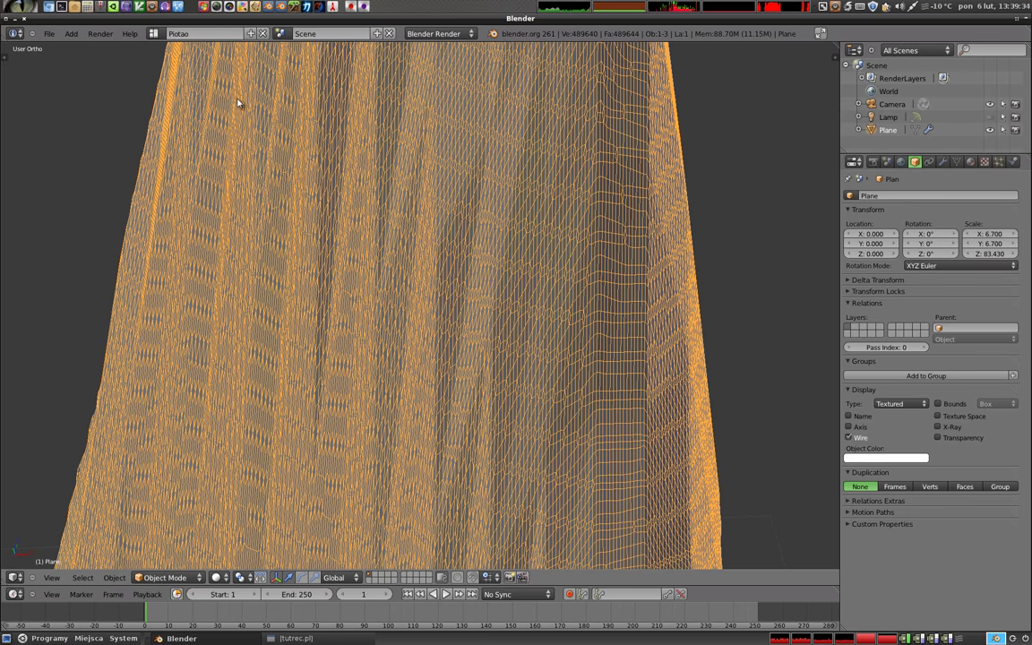
pyautogui.scroll(-3)
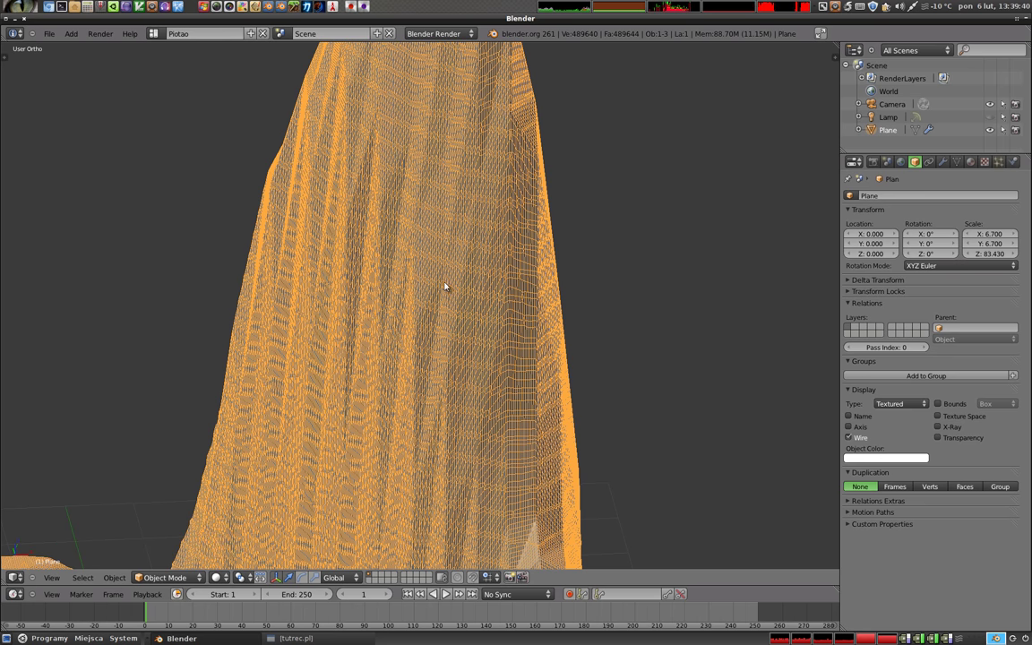
# Step: Remove the Solidify modifier from the plane's stack and locate the terrain in the viewport
pyautogui.click(946, 166)
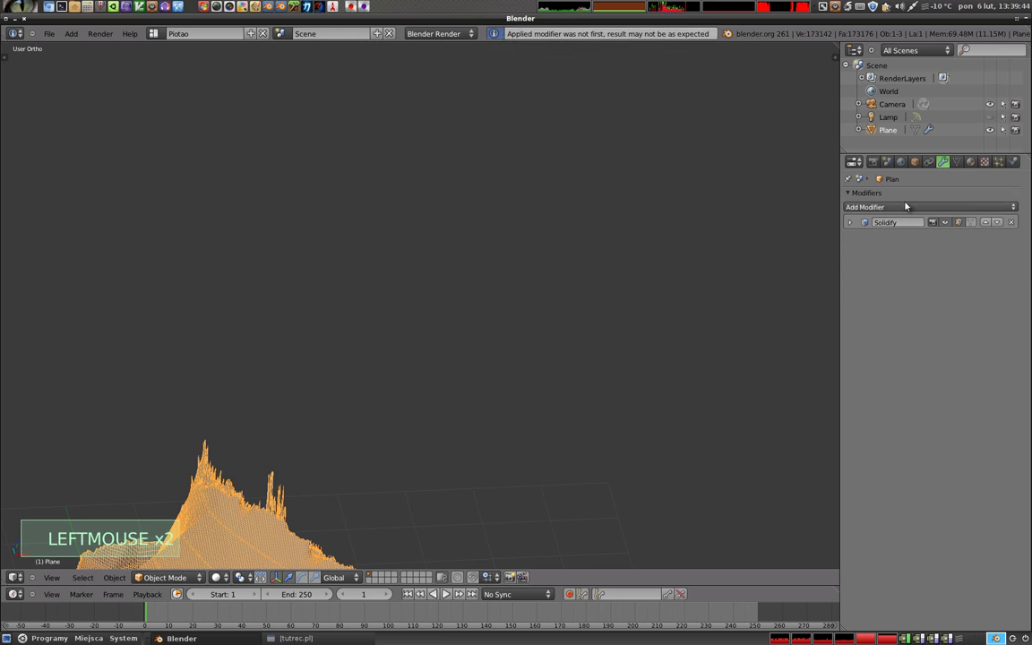
pyautogui.click(1013, 221)
pyautogui.middleClick(420, 439)
pyautogui.middleClick(487, 319)
pyautogui.middleClick(575, 404)
pyautogui.middleClick(546, 350)
pyautogui.scroll(-3)
# Step: Orbit around the terrain to view it from above
pyautogui.middleClick(444, 415)
pyautogui.middleClick(370, 332)
pyautogui.middleClick(311, 337)
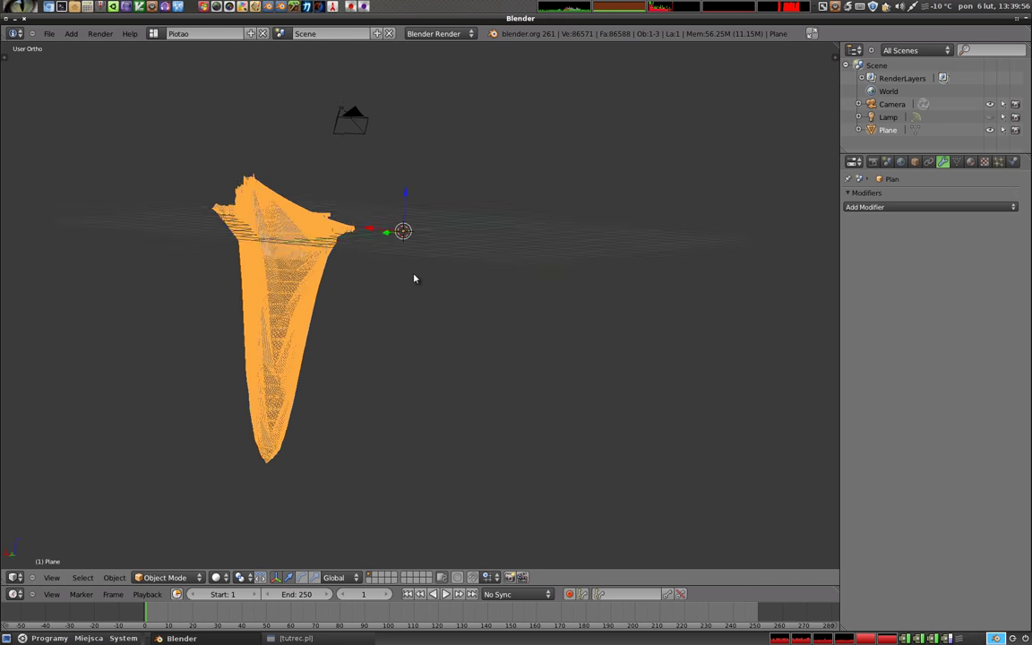
pyautogui.middleClick(612, 301)
pyautogui.middleClick(310, 257)
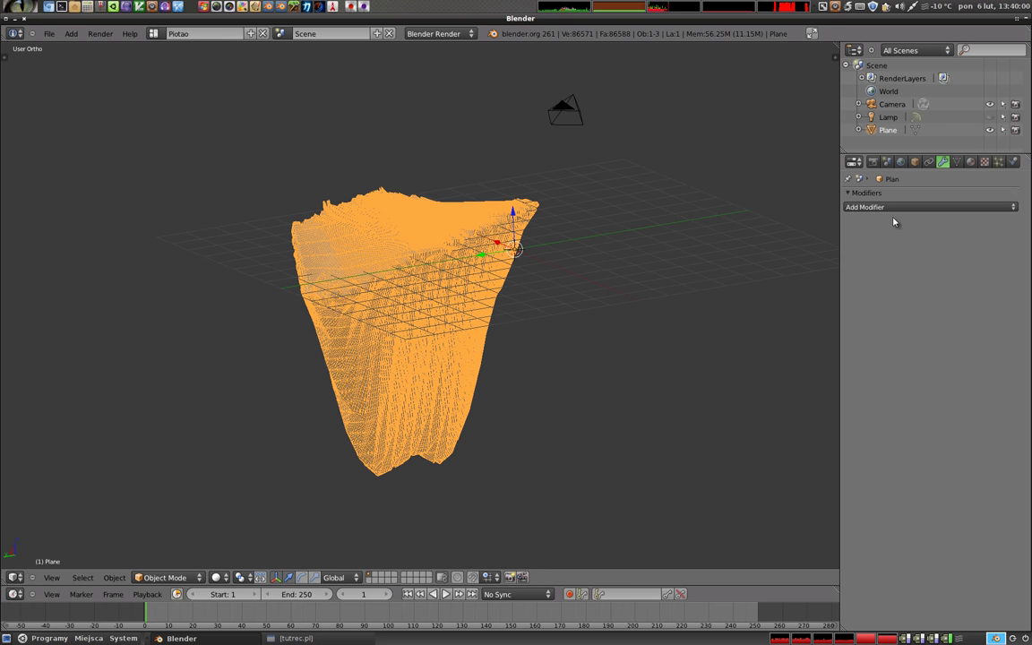
# Step: Restore the Solidify and Remesh modifiers and apply Solidify to make the thickness permanent
pyautogui.press('ctrl+z')
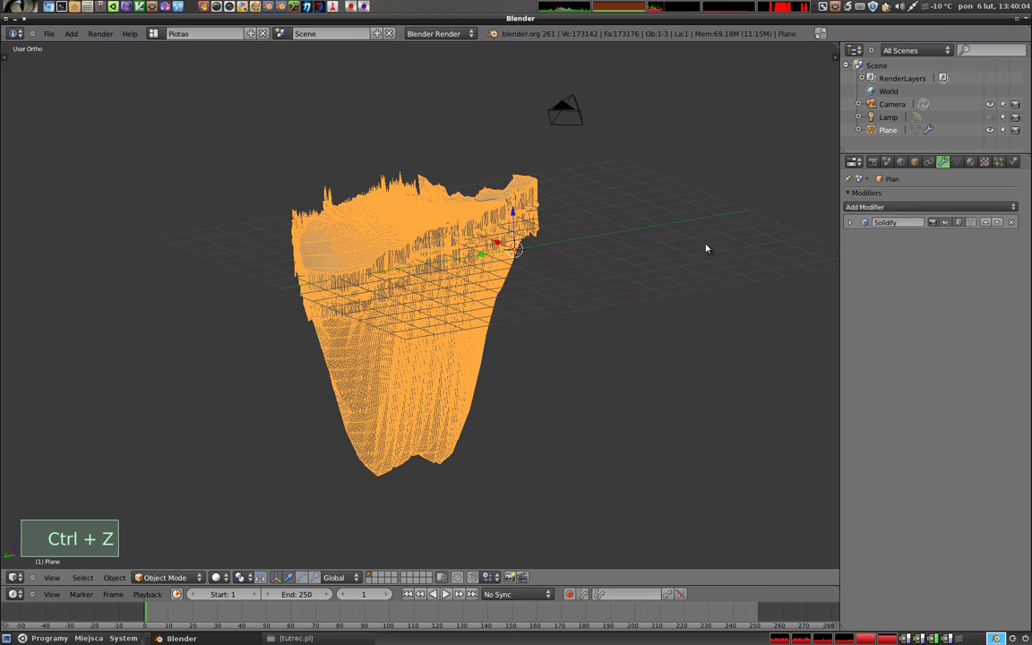
pyautogui.press('ctrl+z')
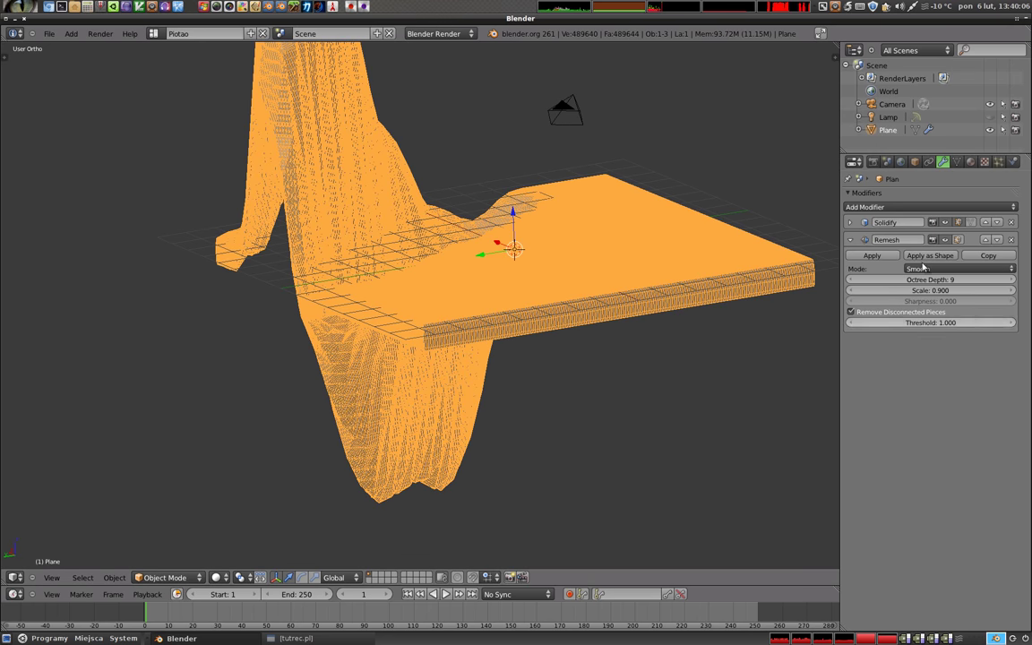
pyautogui.click(854, 225)
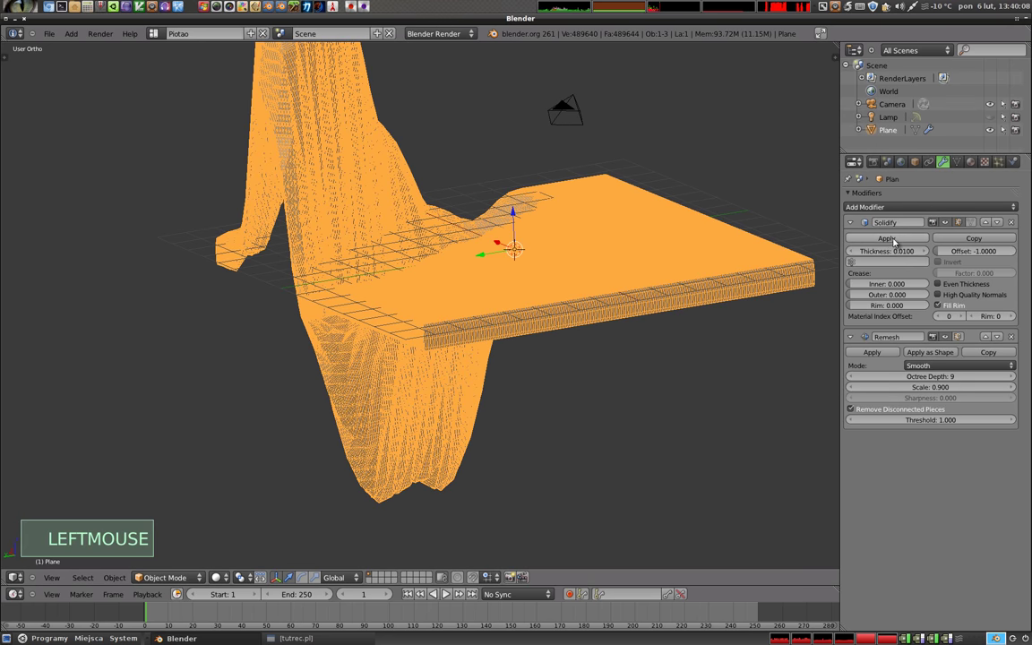
pyautogui.click(896, 239)
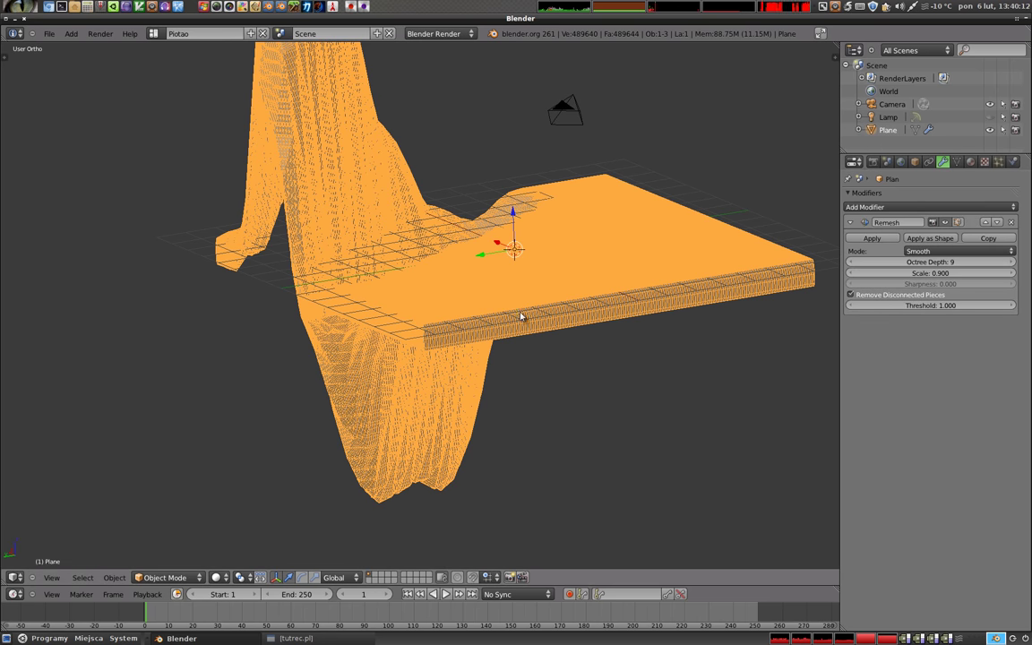
pyautogui.middleClick(587, 338)
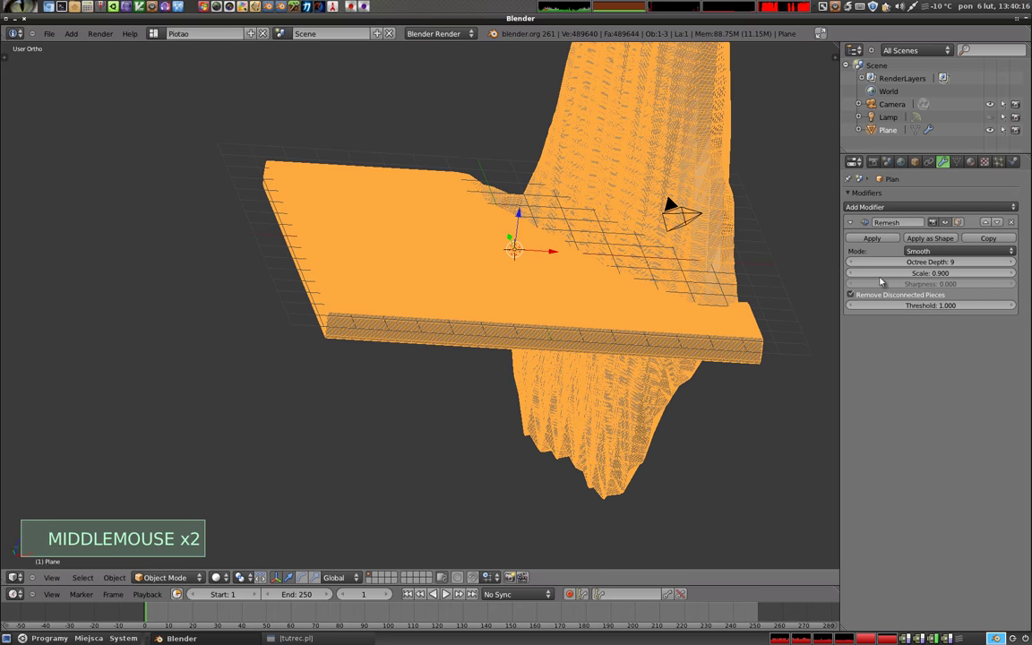
# Step: Apply the Remesh modifier, leaving a dense permanent mesh with an empty modifier stack
pyautogui.click(891, 237)
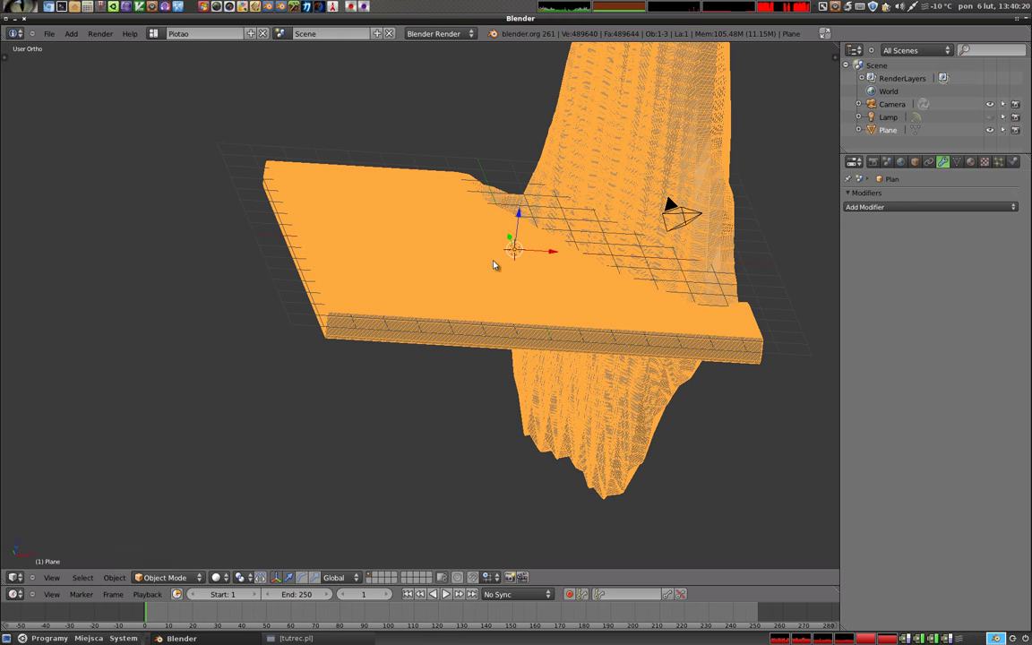
pyautogui.middleClick(357, 221)
pyautogui.middleClick(557, 288)
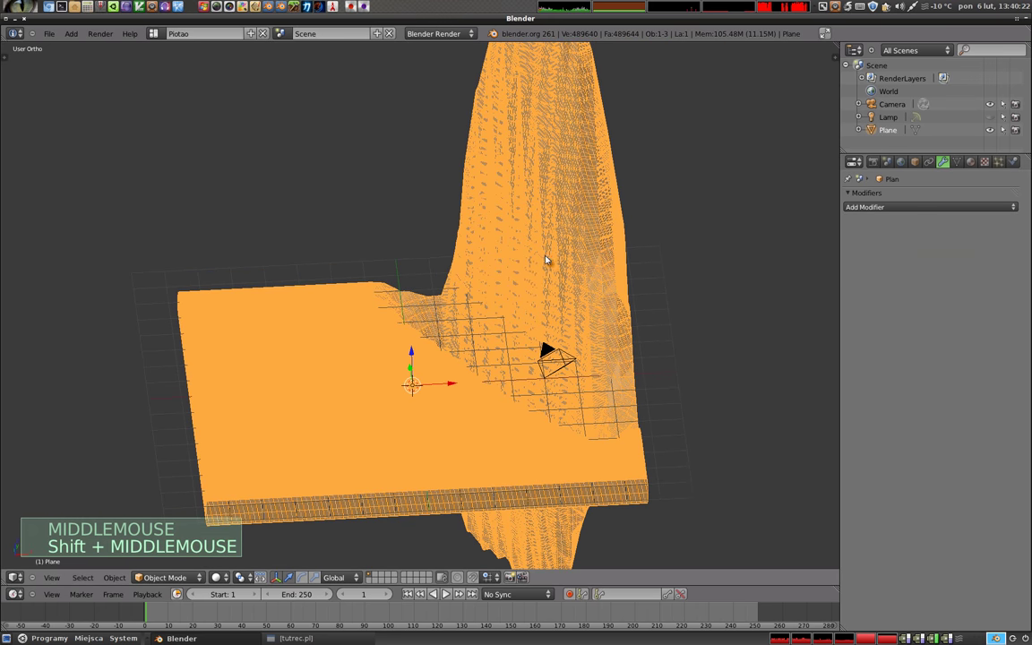
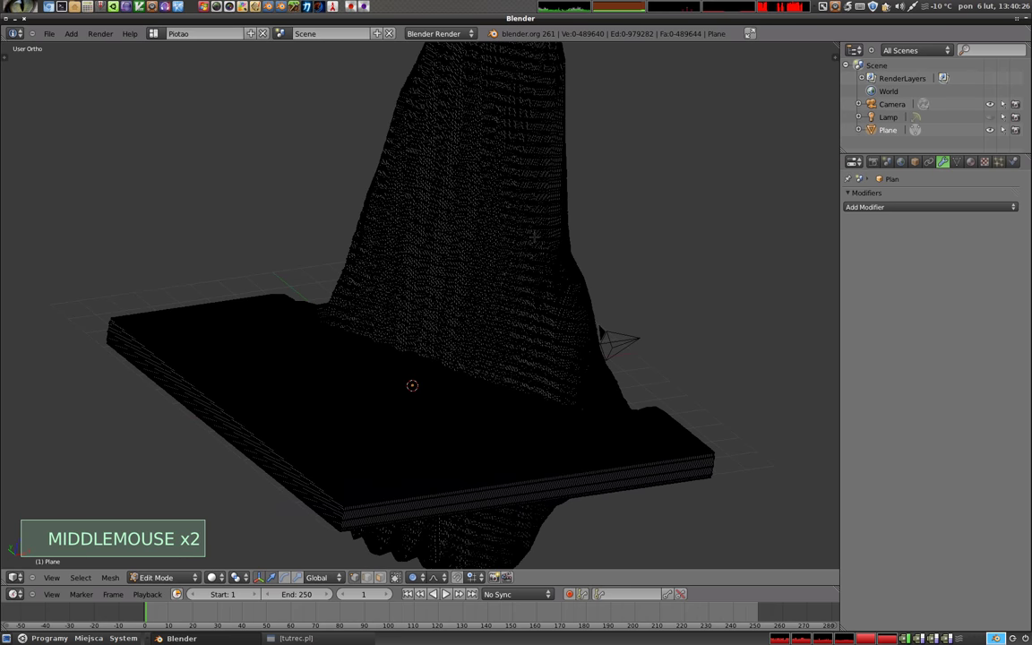
# Step: Leave Edit Mode and add a Decimate modifier to the remeshed terrain at ratio 1.0
pyautogui.press('Tab')
pyautogui.middleClick(520, 349)
pyautogui.middleClick(619, 329)
pyautogui.click(952, 203)
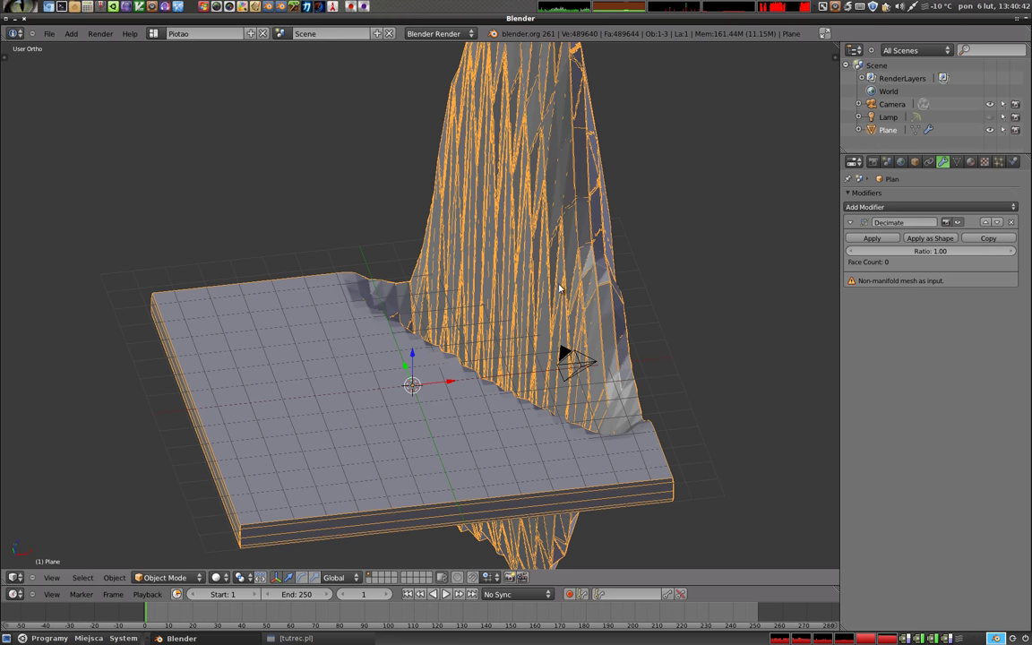
# Step: Orbit the view to inspect the decimated terrain from several angles
pyautogui.middleClick(577, 315)
pyautogui.middleClick(524, 149)
pyautogui.middleClick(500, 308)
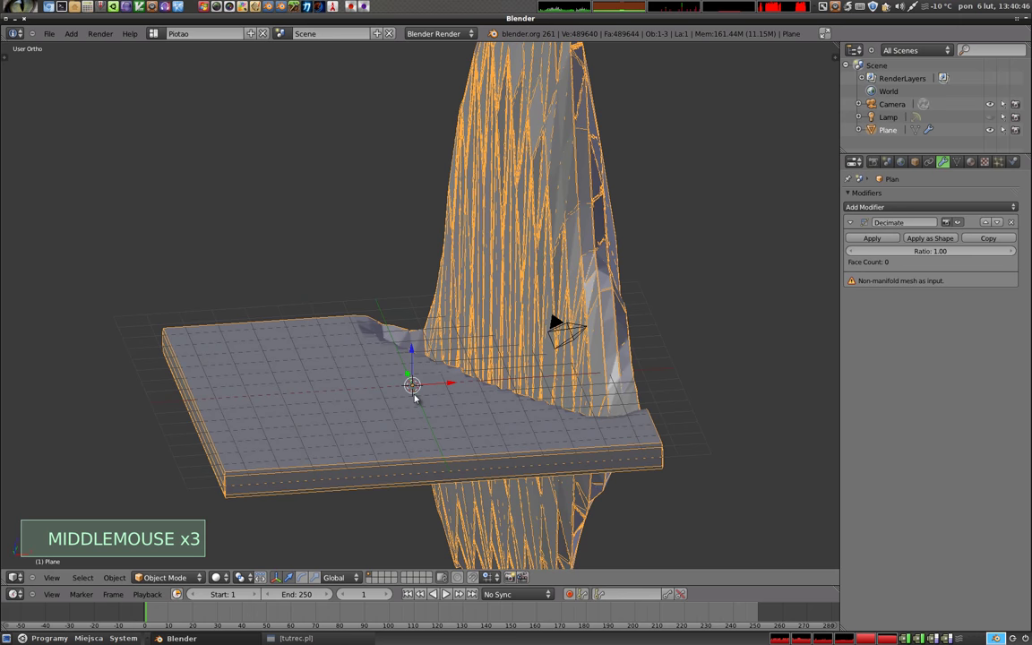
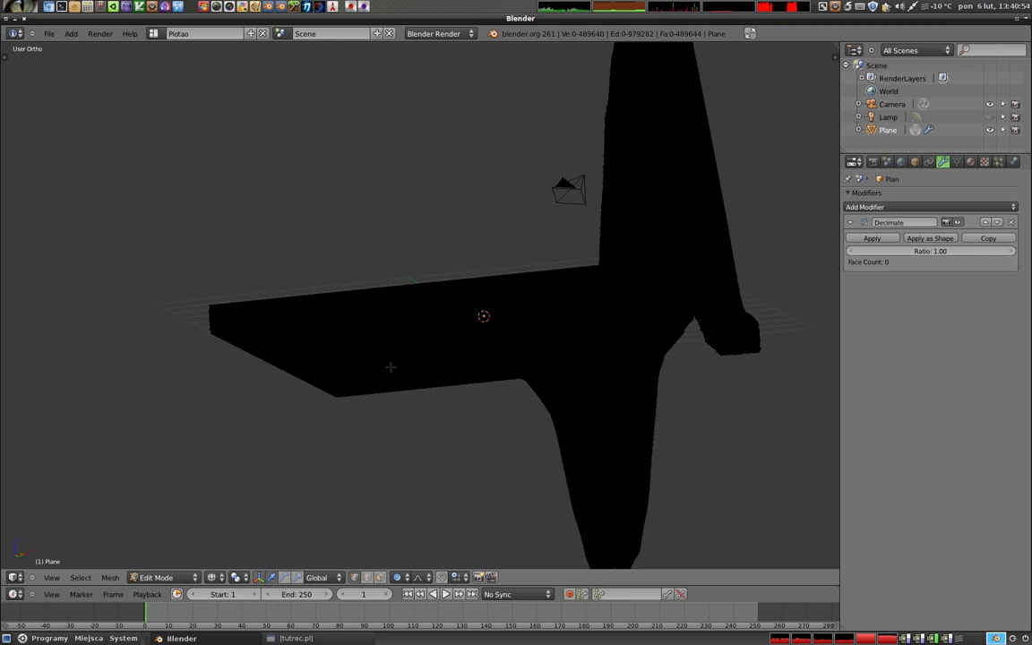
# Step: In Front view, box-select the whole lower half of the terrain mesh
pyautogui.press('z')
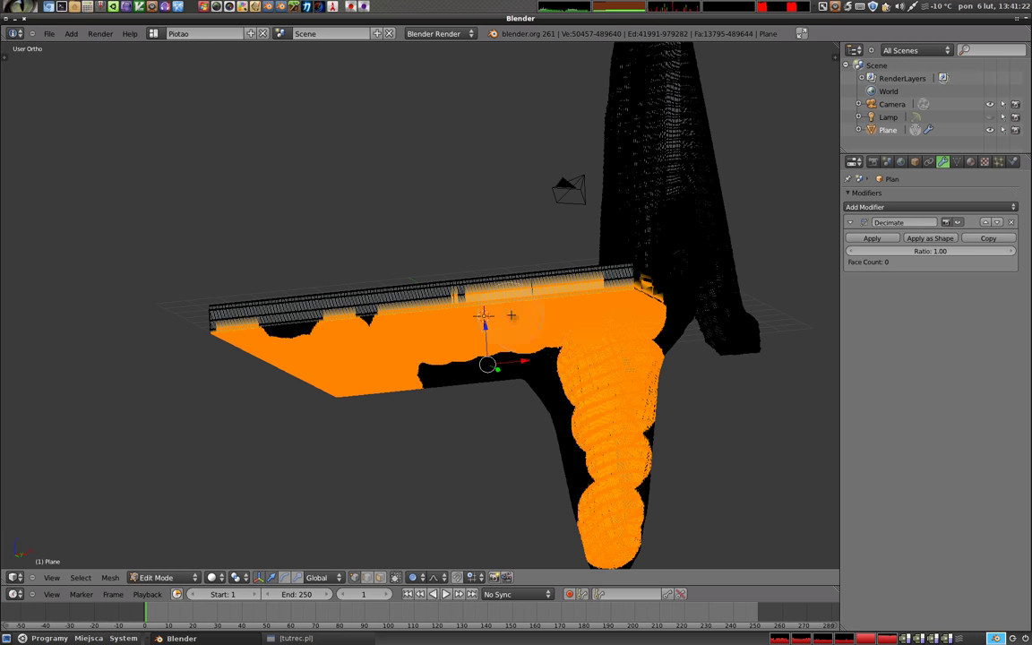
pyautogui.press('z')
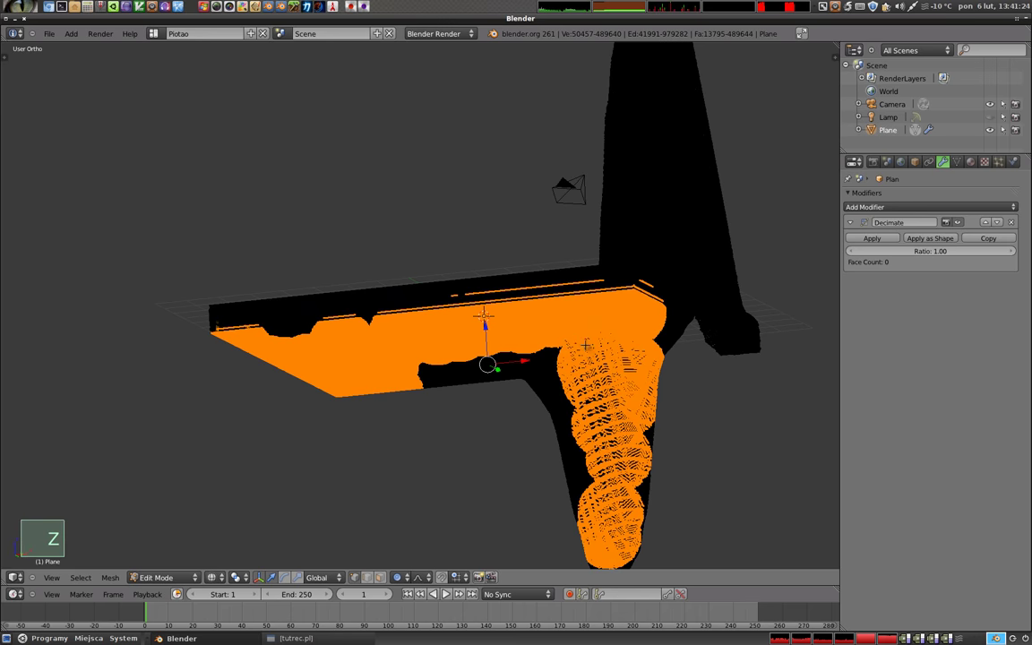
pyautogui.press('KP_1')
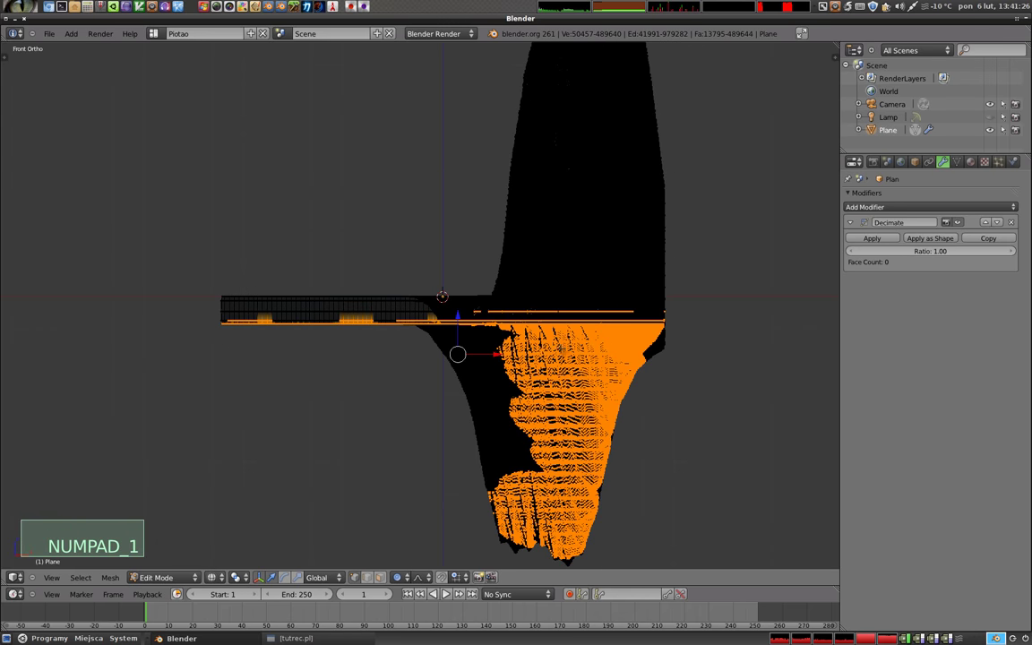
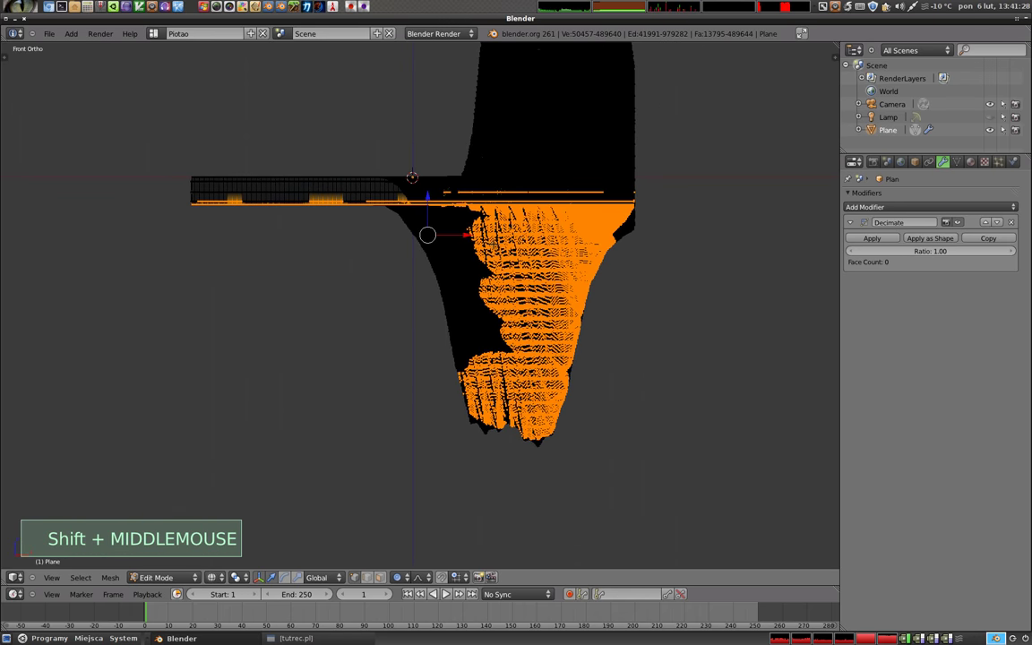
pyautogui.press('b')
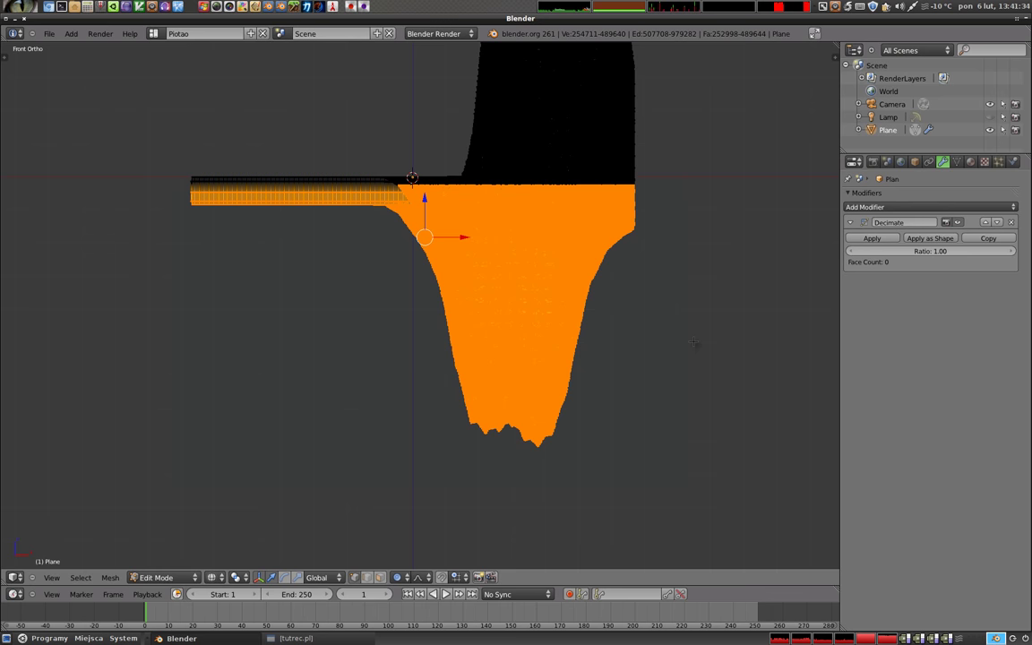
# Step: Delete the selected lower vertices and return to Object Mode with the trimmed terrain
pyautogui.press('x')
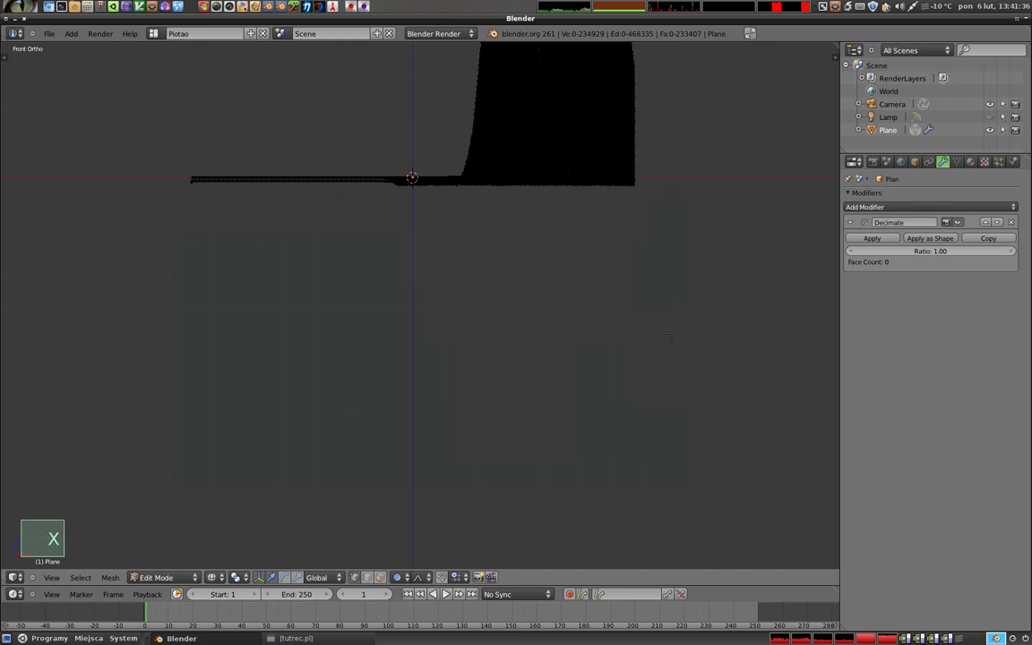
pyautogui.press('Tab')
pyautogui.press('z')
pyautogui.middleClick(469, 221)
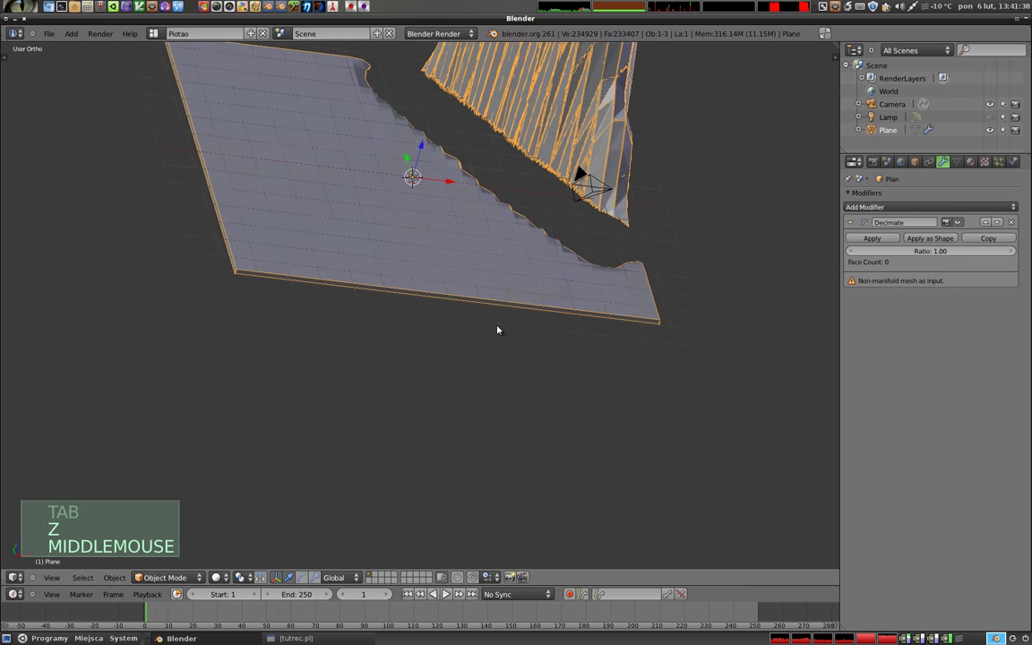
# Step: Add a fresh Decimate modifier to the trimmed terrain
pyautogui.middleClick(472, 210)
pyautogui.middleClick(571, 318)
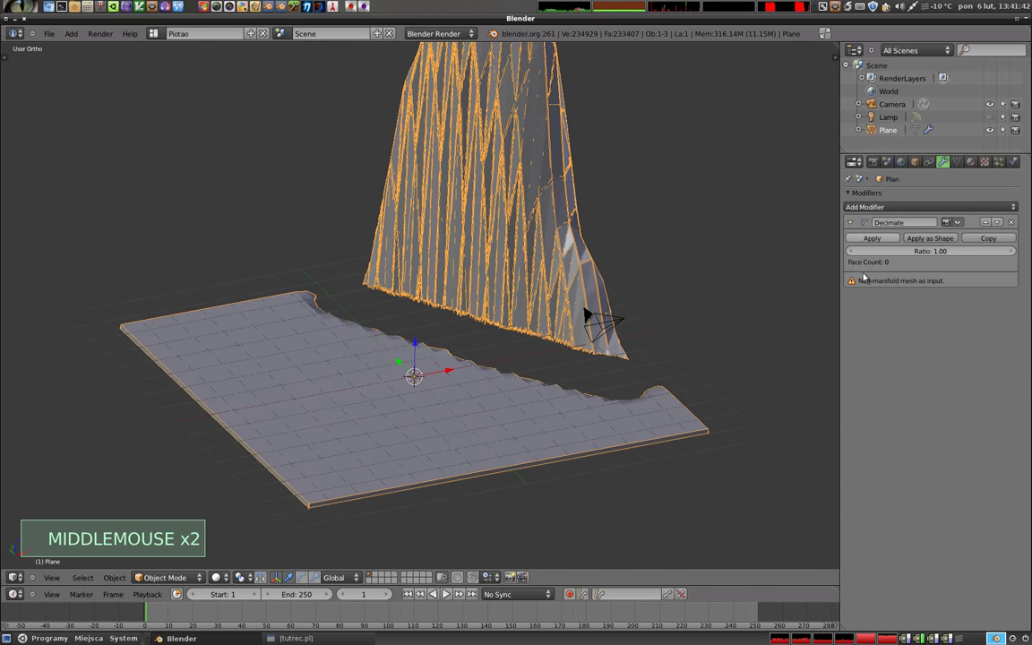
pyautogui.click(1015, 221)
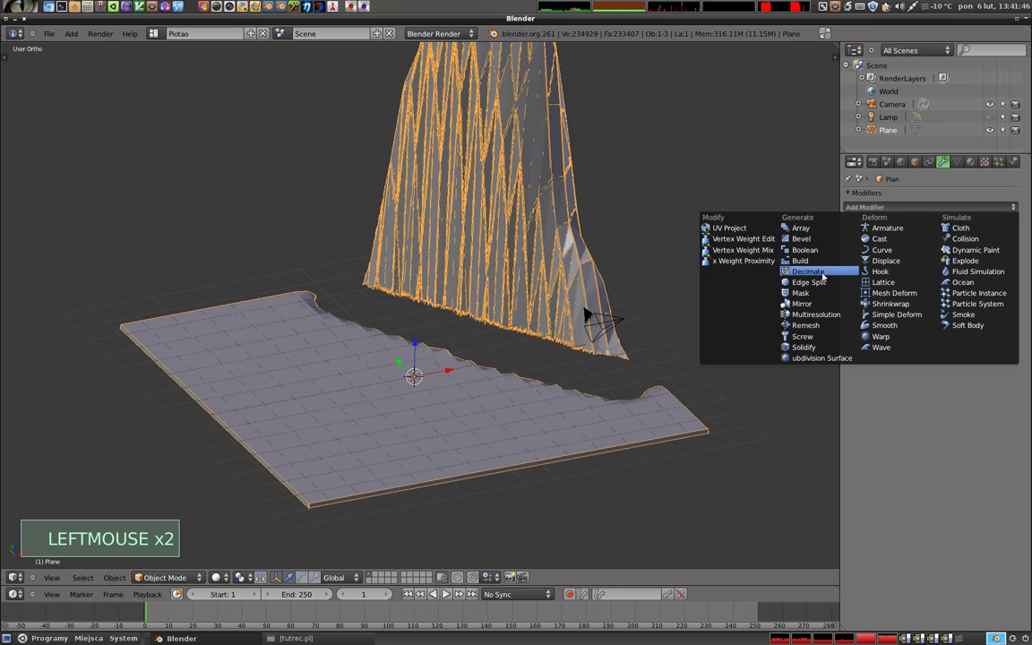
pyautogui.click(943, 252)
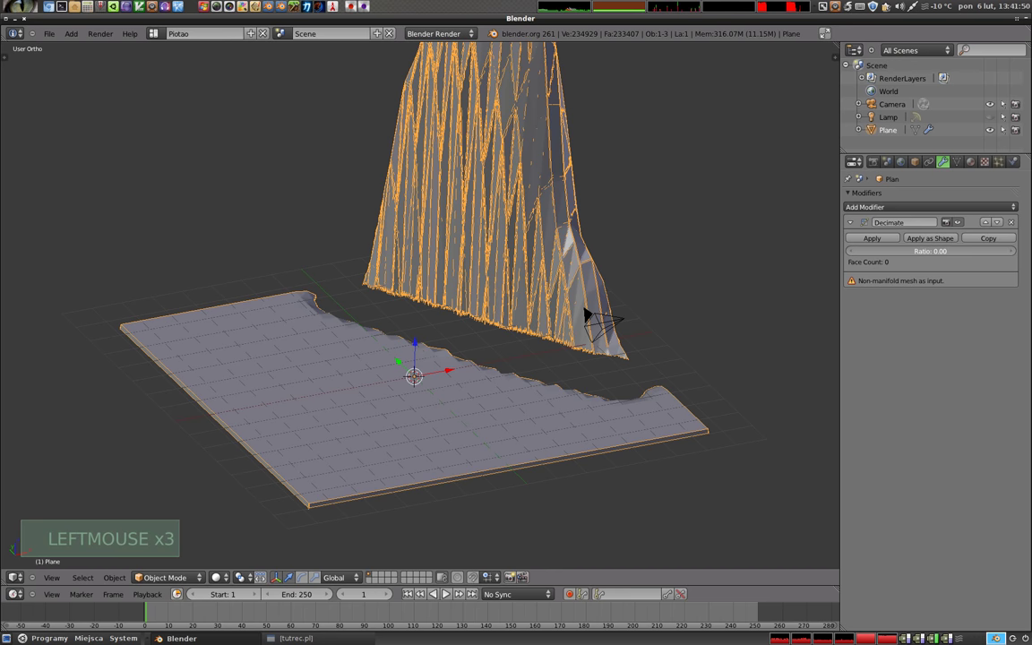
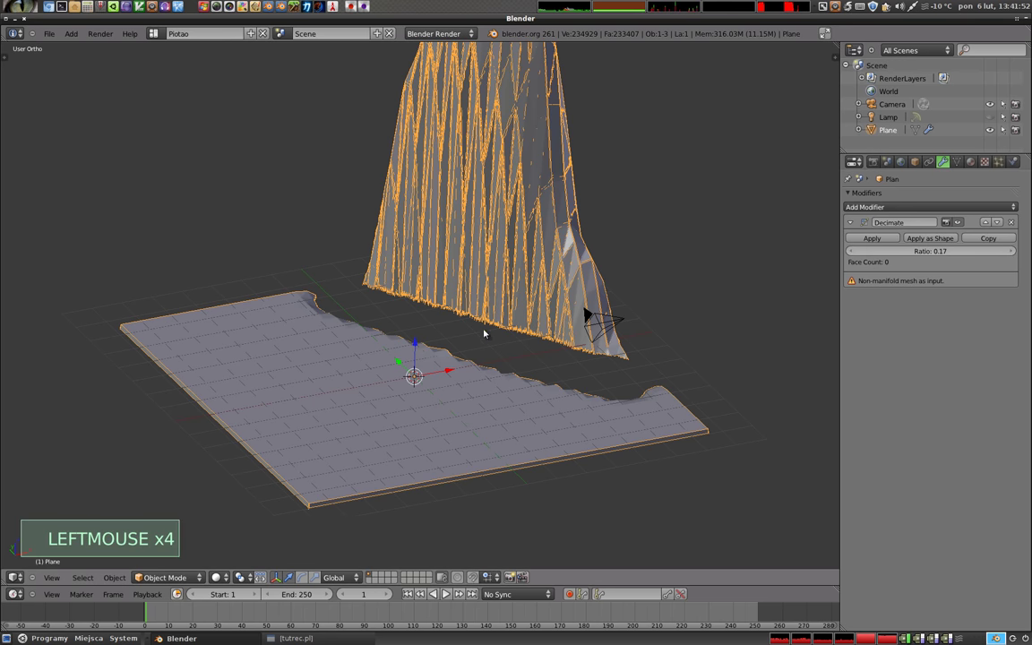
# Step: Set the Decimate ratio to 0.17 and inspect the reduced terrain from the side and above
pyautogui.middleClick(537, 368)
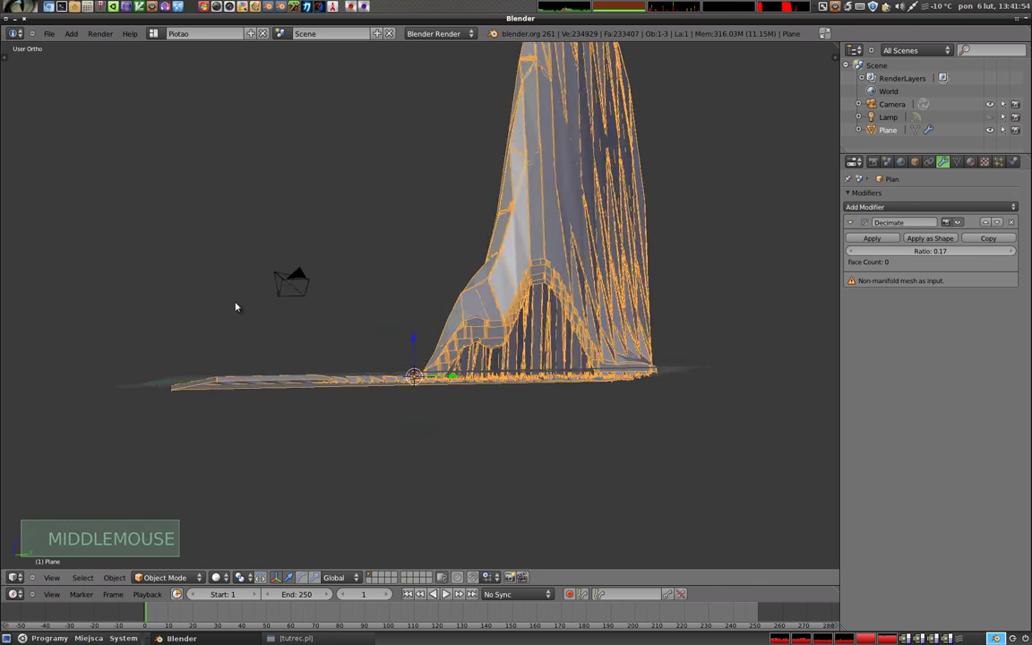
pyautogui.middleClick(471, 273)
pyautogui.middleClick(246, 326)
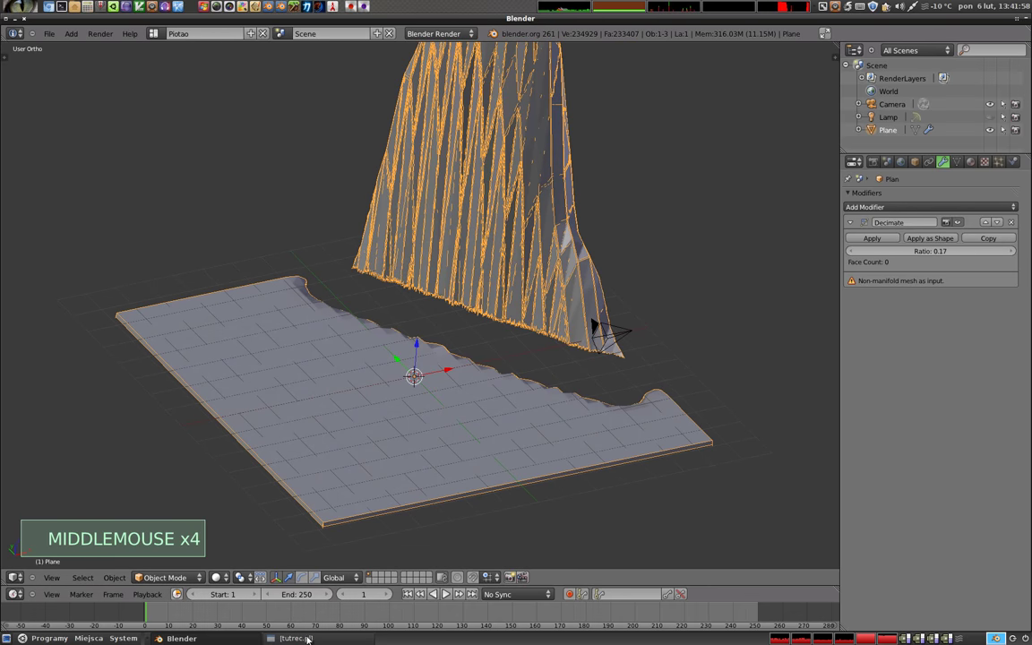